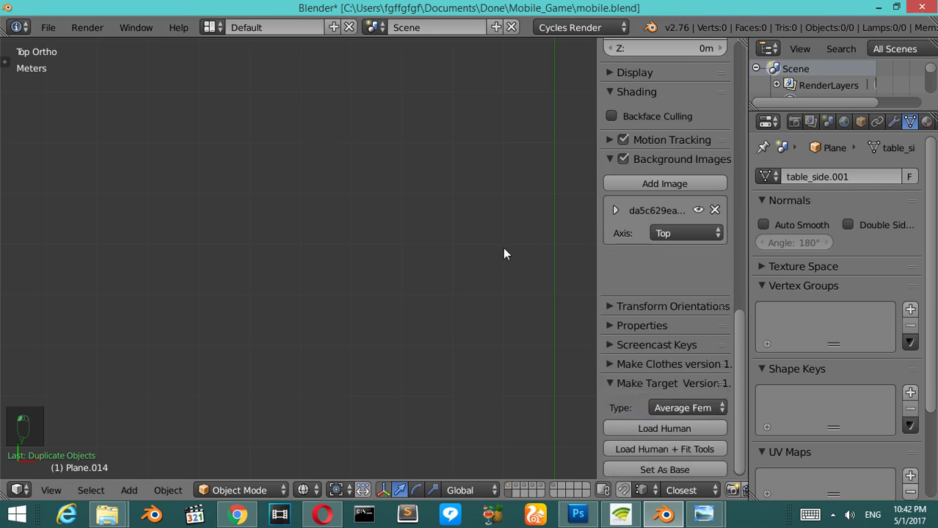
Hide the side panel and zoom the Top Ortho view onto the paddle reference photo
key("n")
key("KP_7")
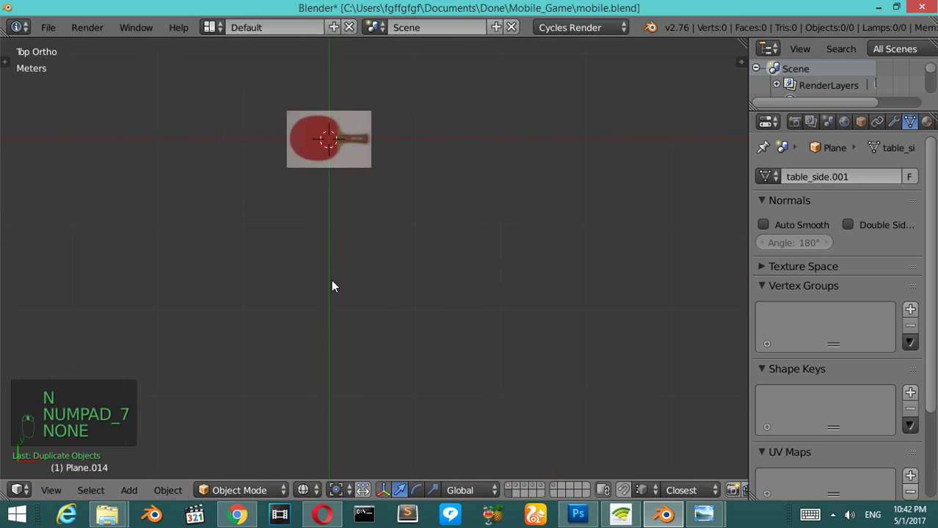
key("shift+x")
key("shift+c")
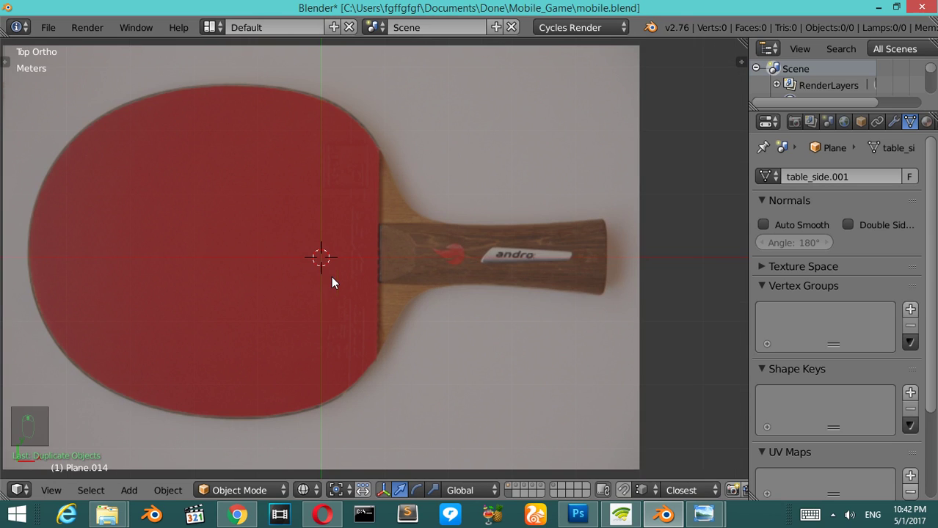
left_click_drag(404, 222, 426, 239)
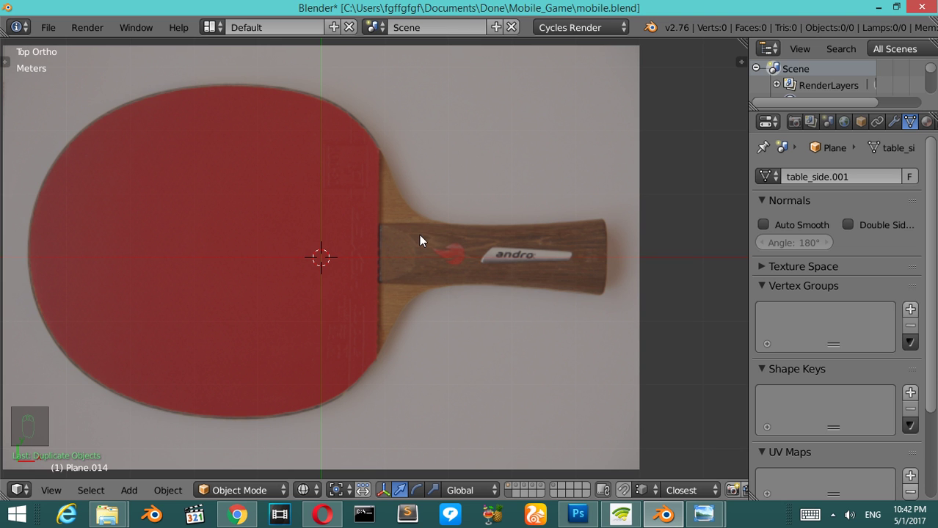
Add a plane mesh over the paddle handle and scale it narrower to fit
key("shift+a")
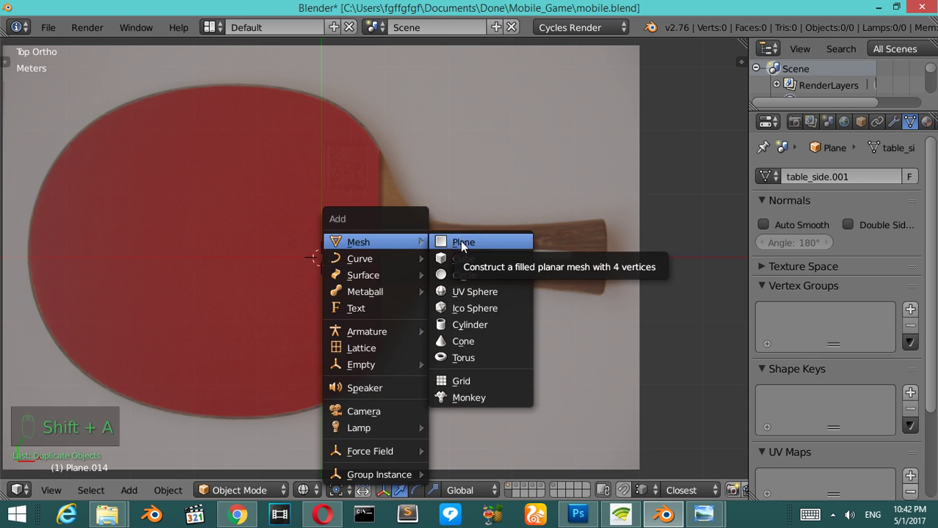
left_click_drag(439, 265, 644, 338)
key("s")
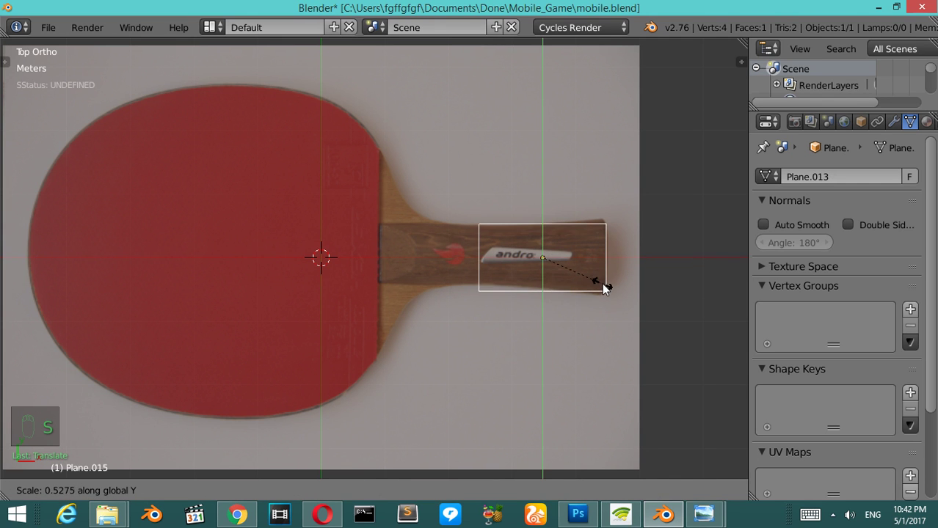
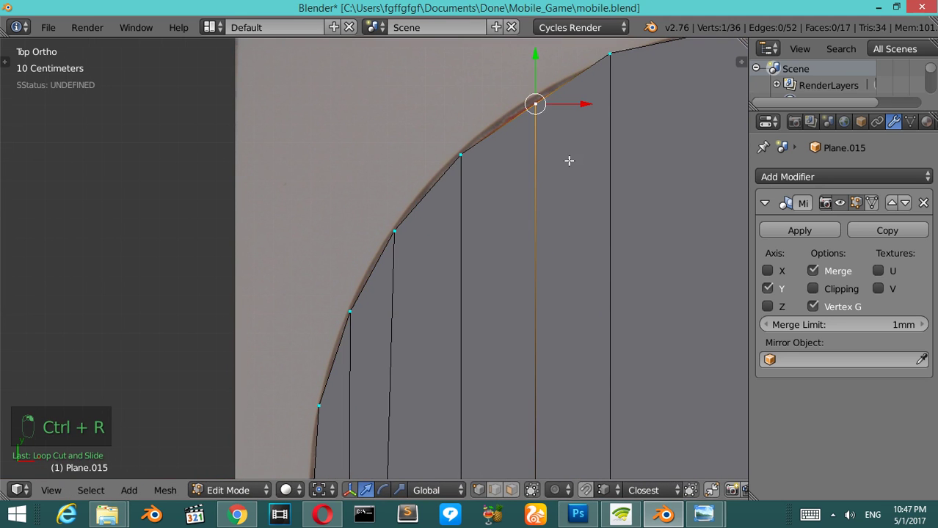
Nudge the last edge vertices onto the outline and zoom out to check the shape
key("g")
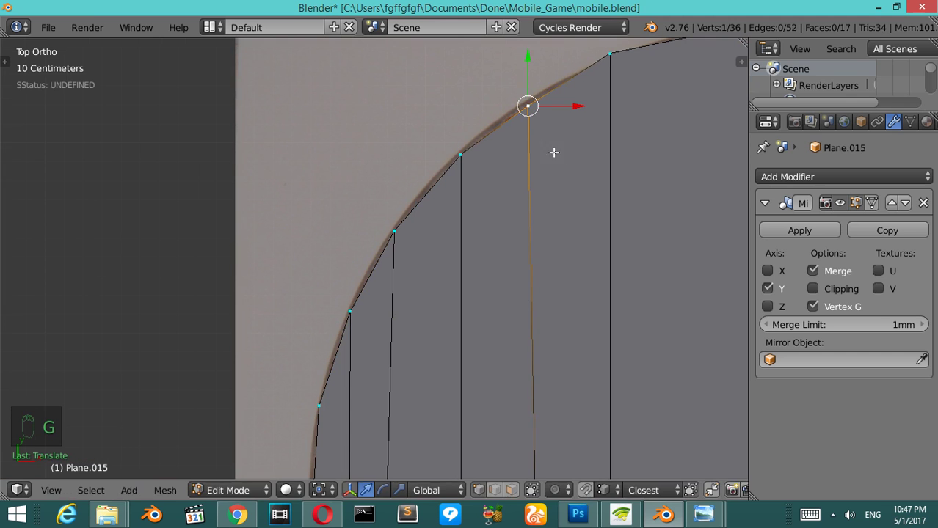
key("g")
key("z")
key("Tab")
key("z")
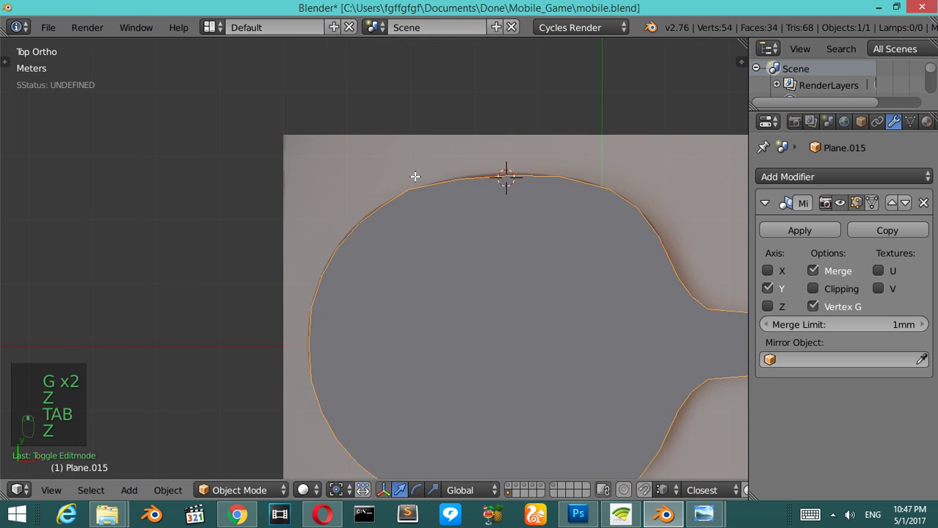
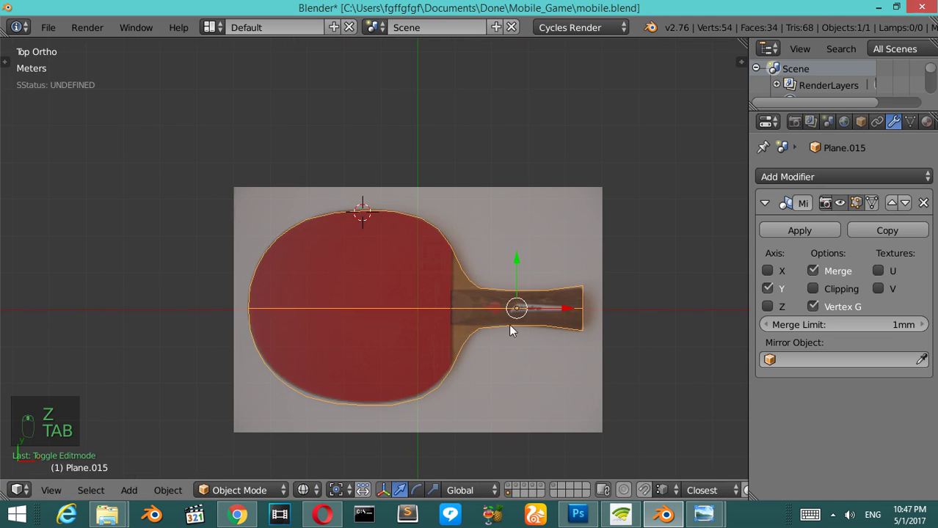
Toggle between Object and Edit mode to verify the mirrored outline joins cleanly
key("Tab")
key("Tab")
key("Tab")
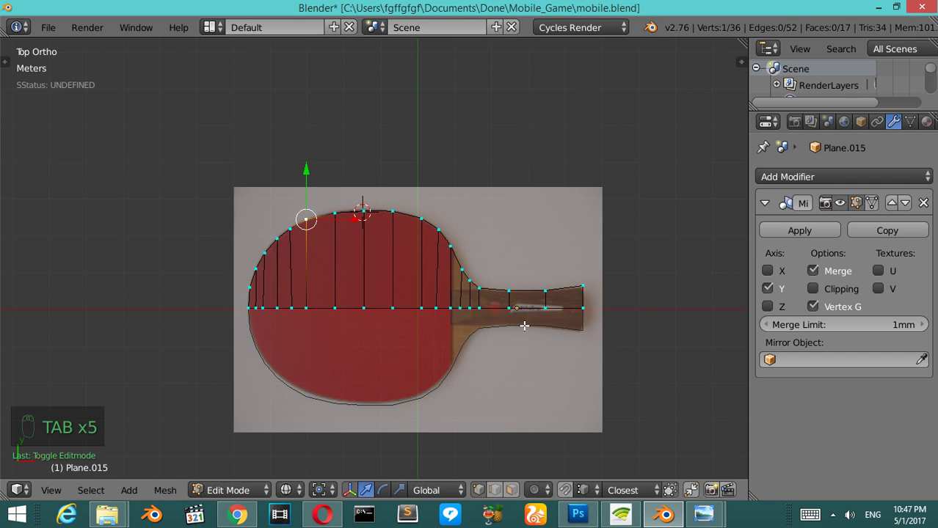
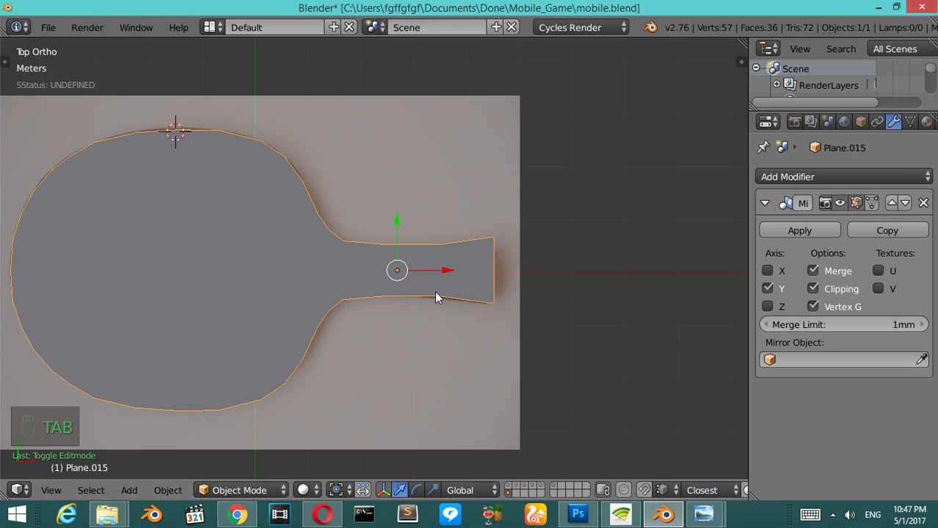
From front view, select all paddle vertices and extrude them into a thin slab
key("KP_1")
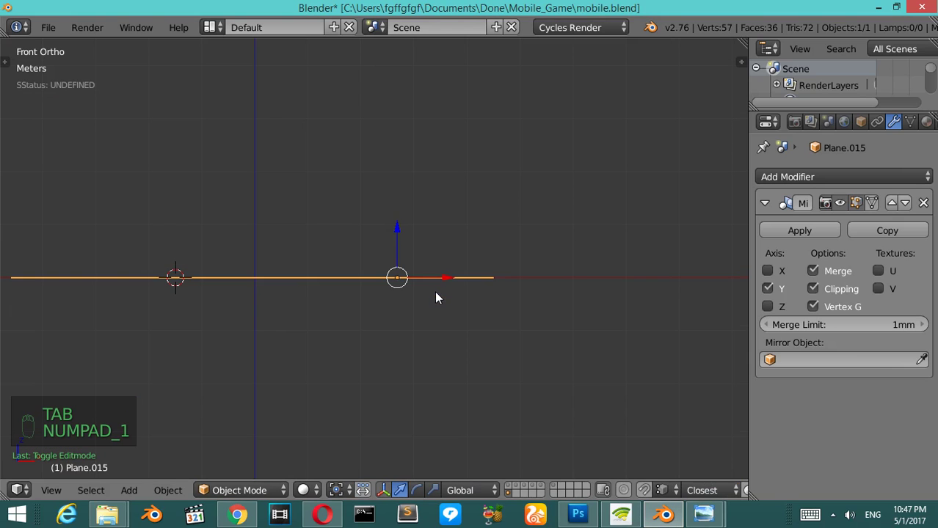
key("Tab")
key("a")
key("a")
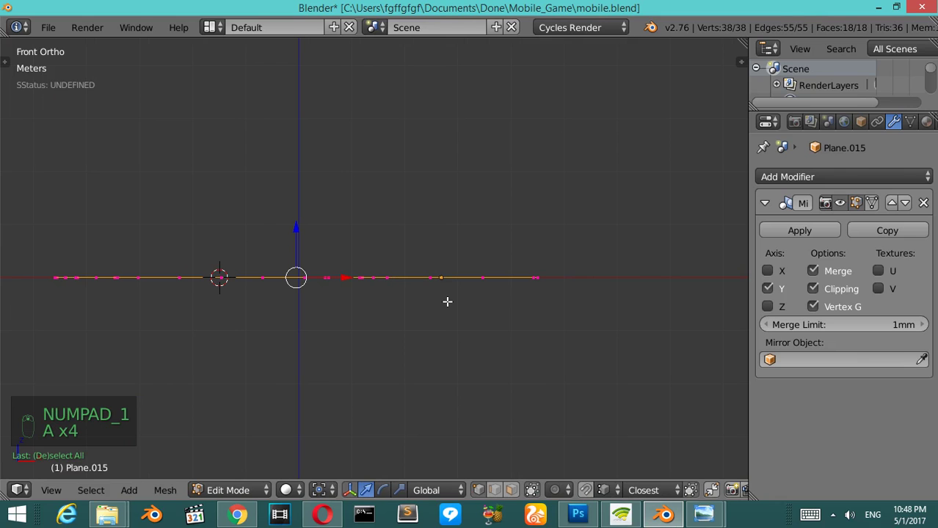
key("a")
key("a")
key("e")
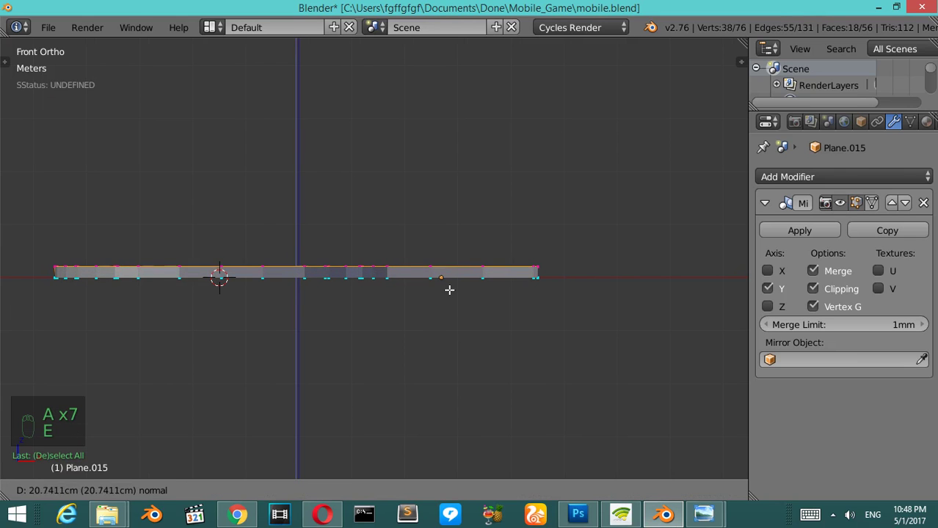
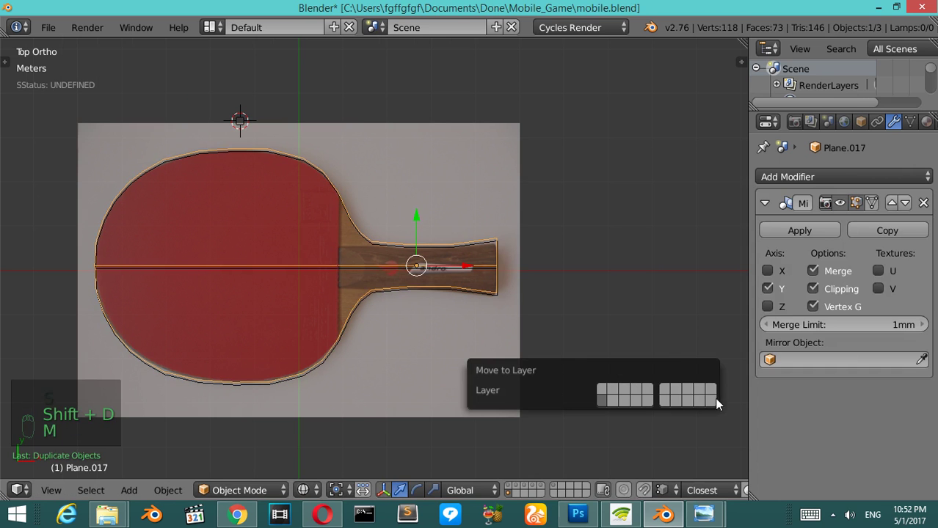
Move the full paddle outline to another layer and scale the remaining blade outline
left_click_drag(331, 269, 392, 333)
key("s")
middle_click(393, 334)
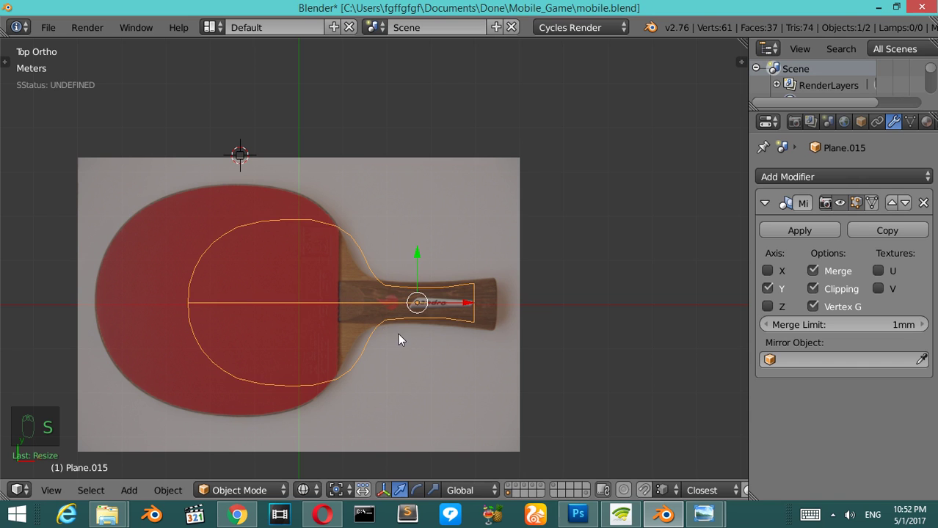
key("s")
Position the small rounded piece over the handle junction, undoing a stray hide
left_click_drag(239, 159, 249, 165)
key("h")
key("ctrl+z")
key("g")
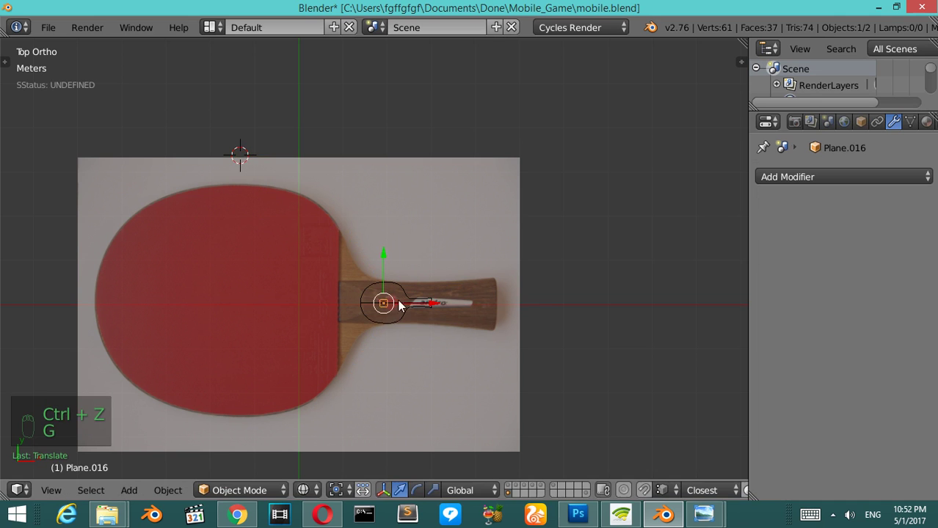
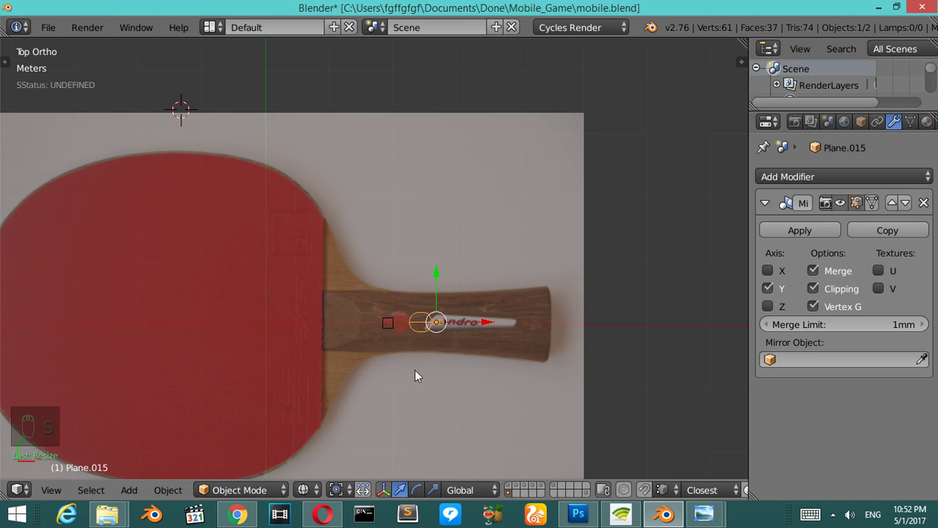
Zoom out to the whole outline and switch the scene units to centimetres
key("s")
key("KP_Decimal")
left_click_drag(428, 379, 379, 257)
left_click_drag(379, 257, 258, 253)
key("n")
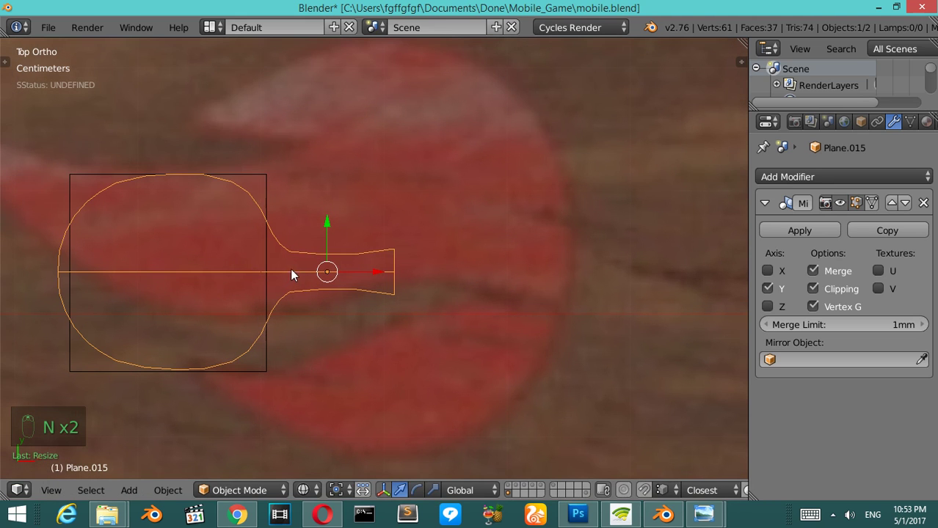
middle_click(304, 255)
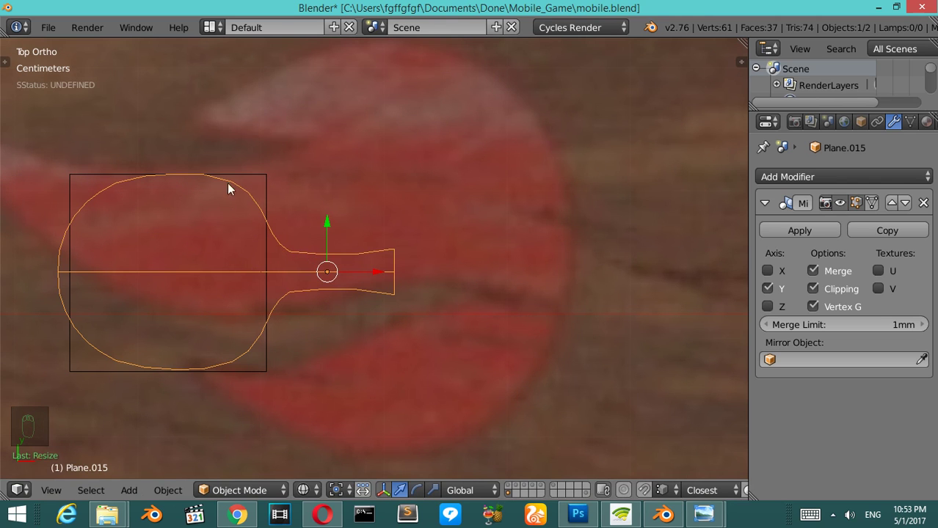
left_click_drag(268, 178, 350, 248)
Check the outline's dimensions in the N panel, then view it edge-on from the front
key("ctrl+a")
key("n")
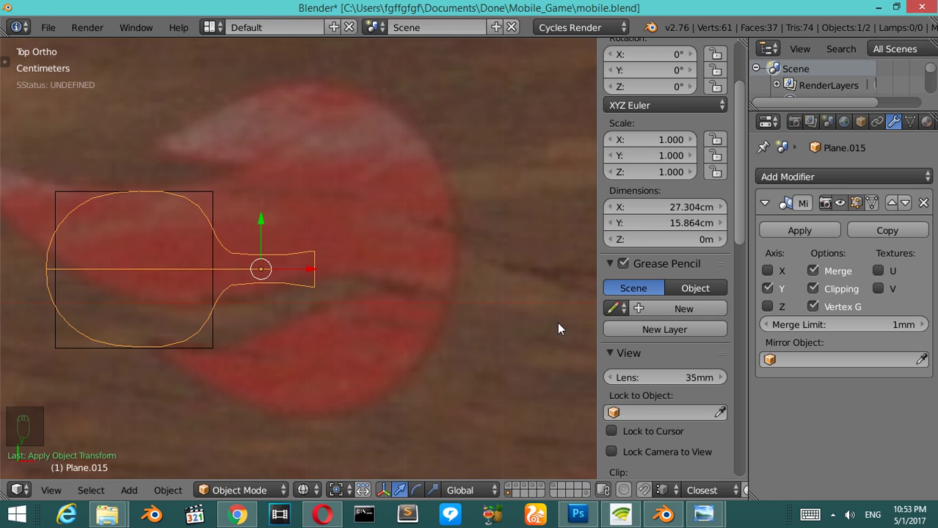
key("n")
key("KP_1")
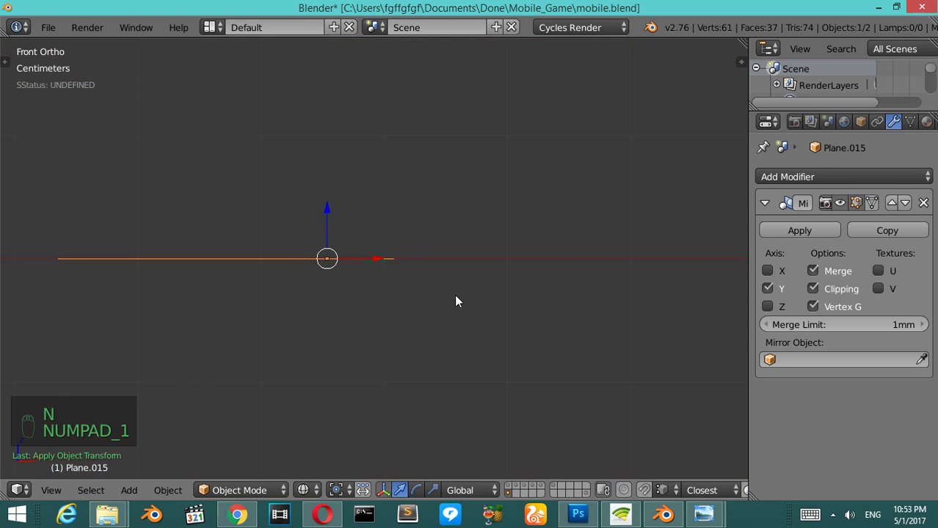
Set the origin to the 3D cursor and extrude the outline upward along Z, undoing a bad attempt
key("ctrl+shift+alt+c")
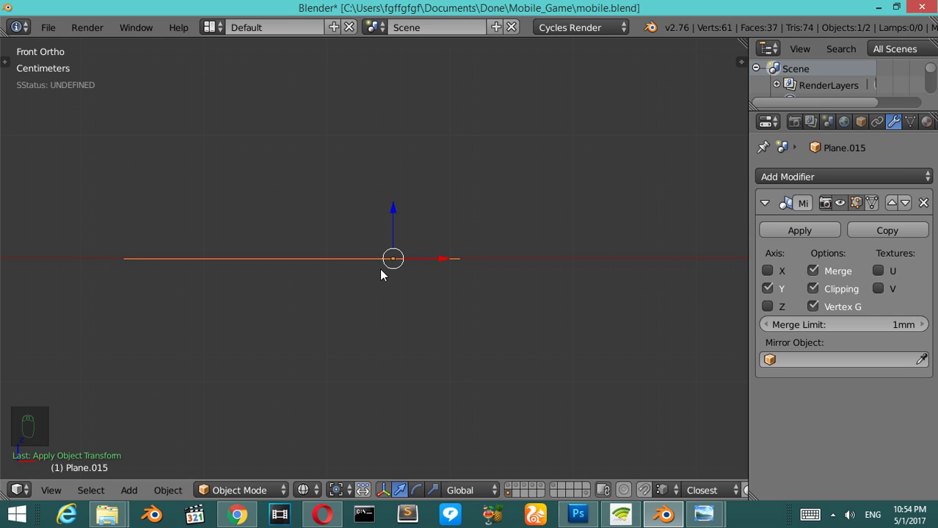
key("Tab")
key("a")
key("a")
key("e")
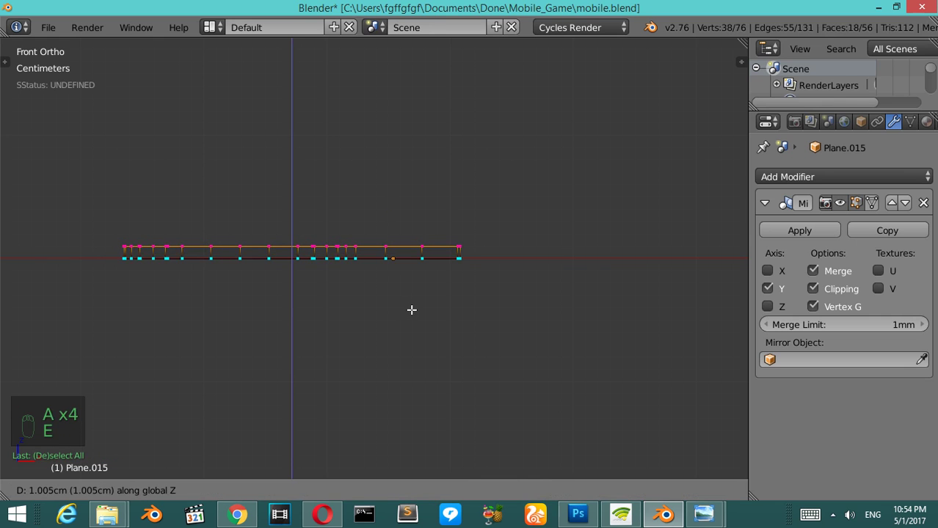
key("ctrl+z")
key("g")
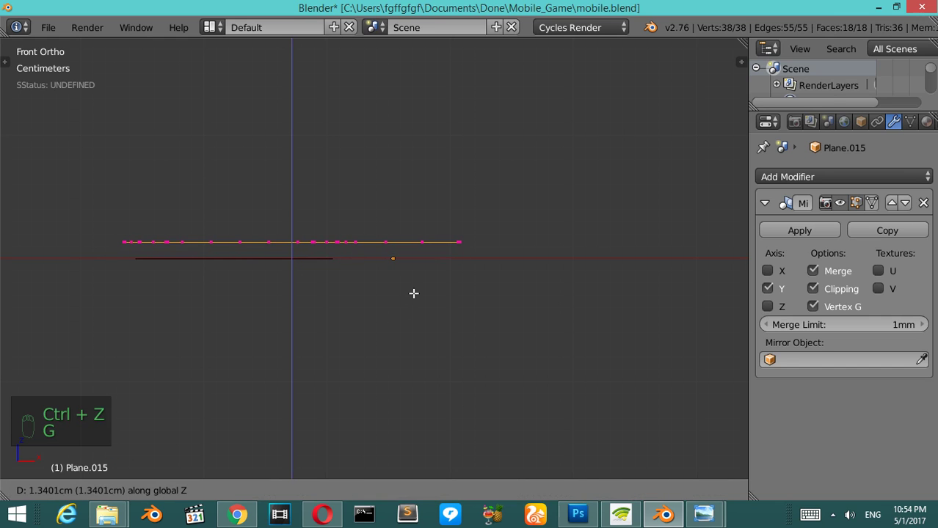
key("e")
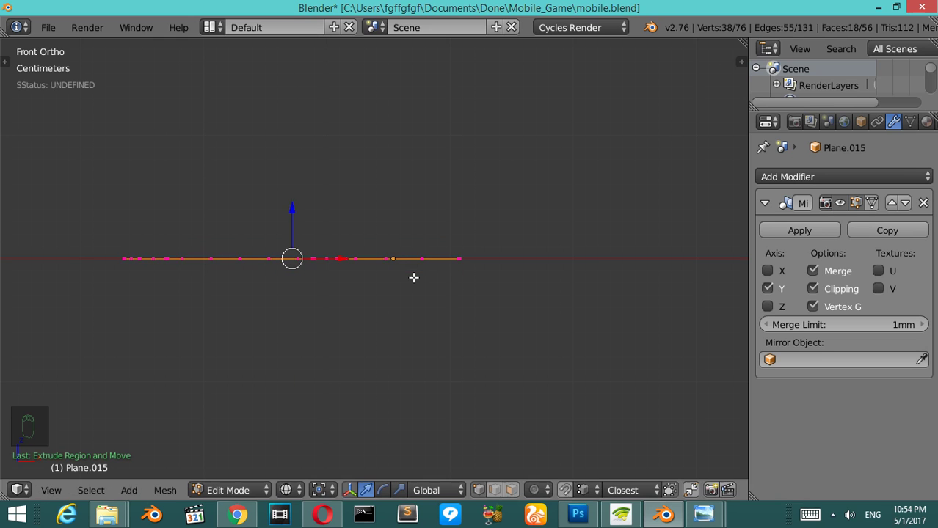
key("g")
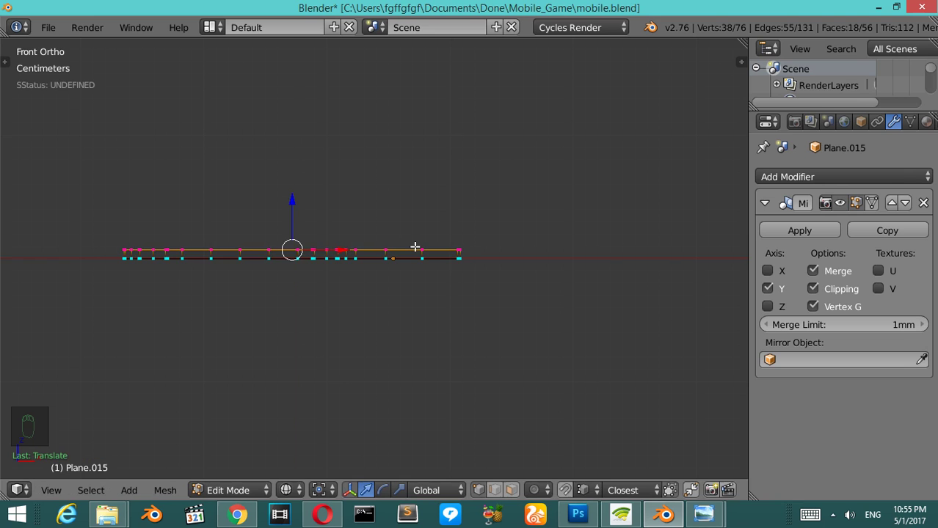
Orbit around the slab, recalculate its normals and confirm the few-millimetre thickness
key("KP_8")
key("KP_8")
key("KP_6")
key("KP_6")
key("z")
key("a")
key("a")
key("ctrl+n")
key("Tab")
key("Tab")
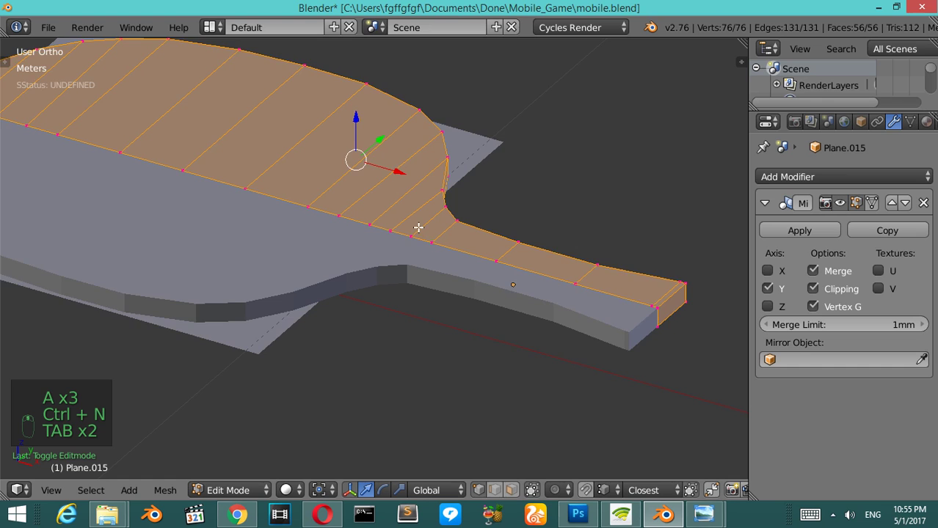
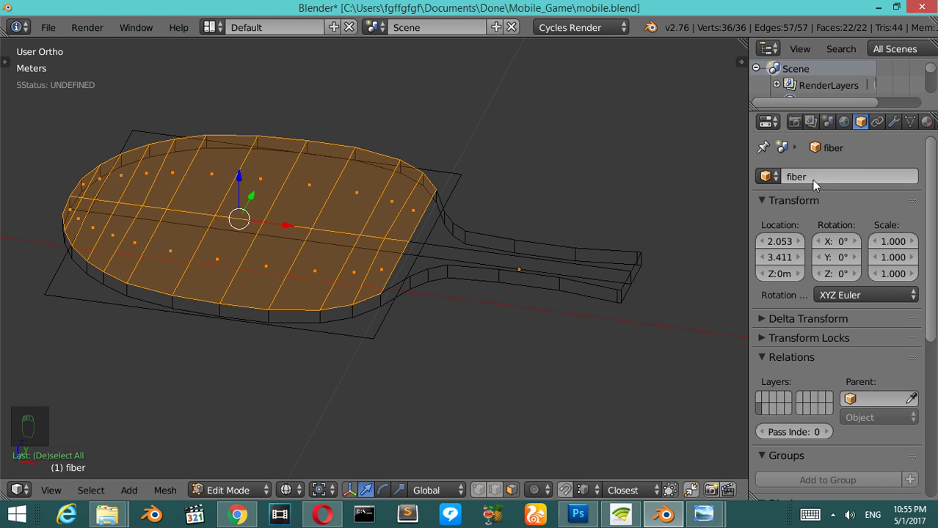
In front view, remove duplicate vertices on the fiber blade
key("z")
key("KP_1")
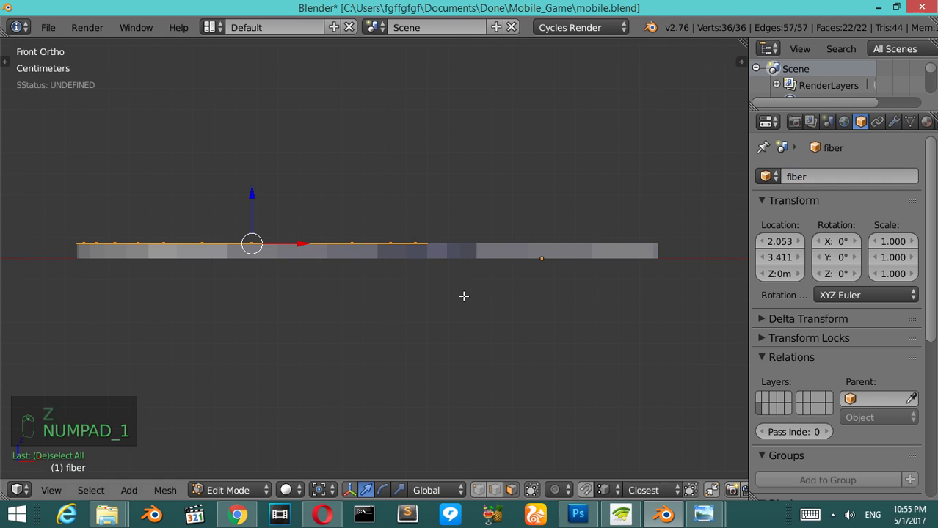
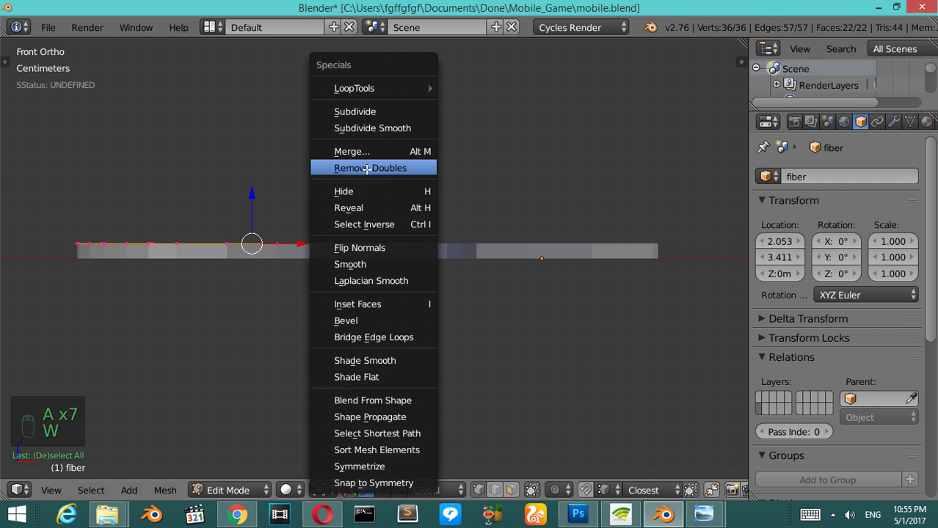
key("e")
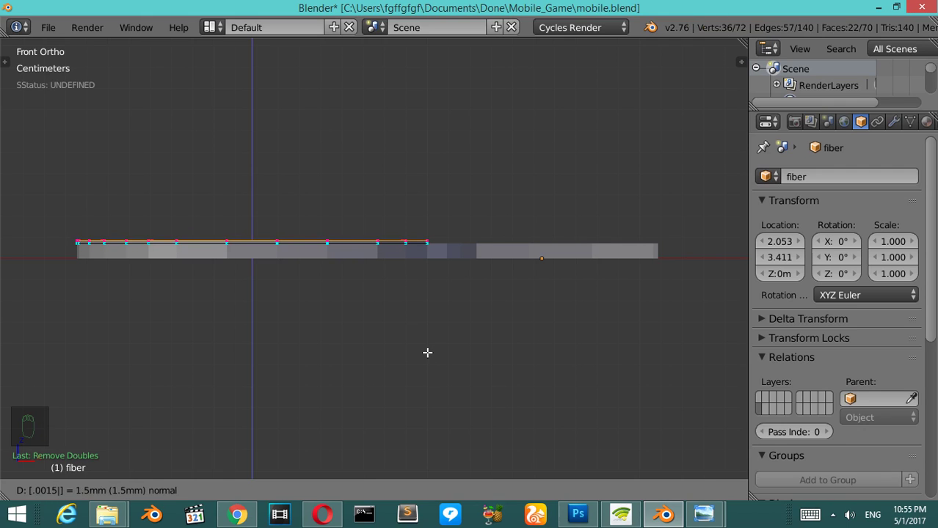
Extrude the fiber blade 1.5 mm along its normals and return to top view
key("KP_8")
key("KP_6")
key("Tab")
key("KP_7")
key("z")
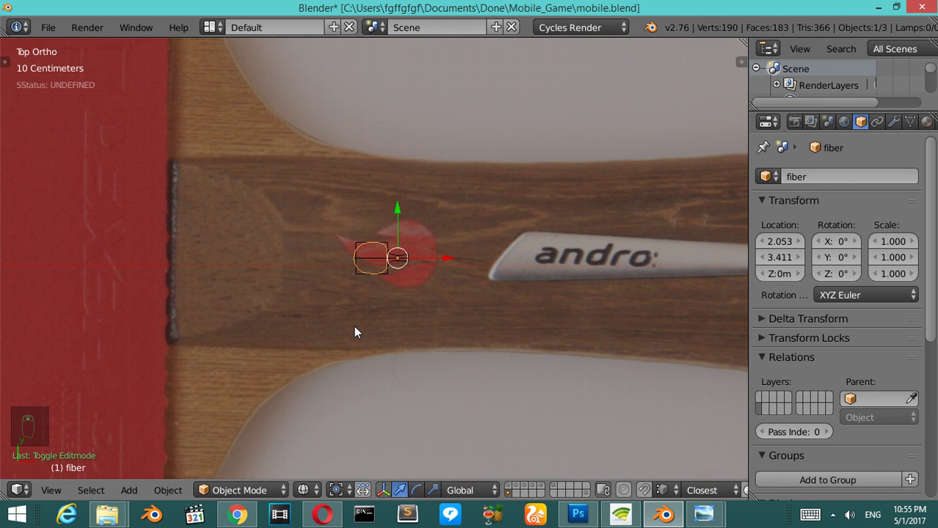
Zoom out to select the main paddle object Plane.015 for editing
middle_click(504, 283)
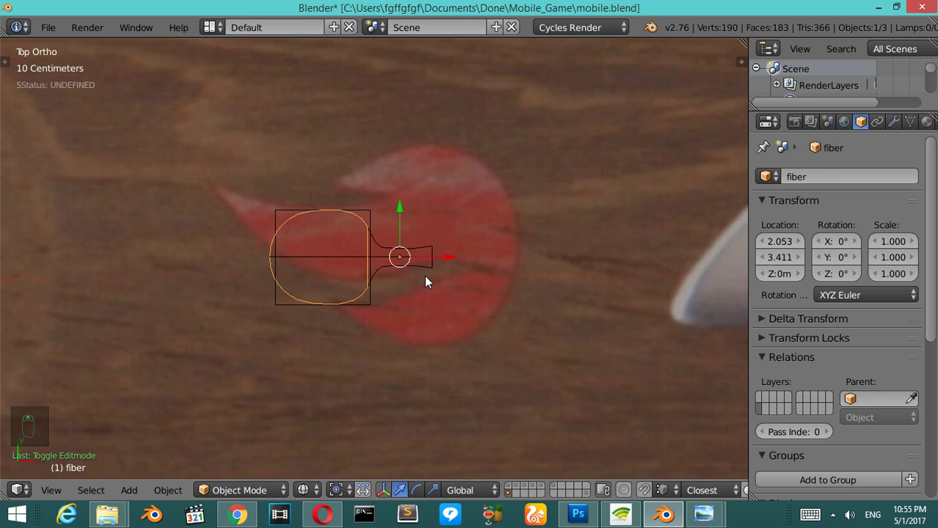
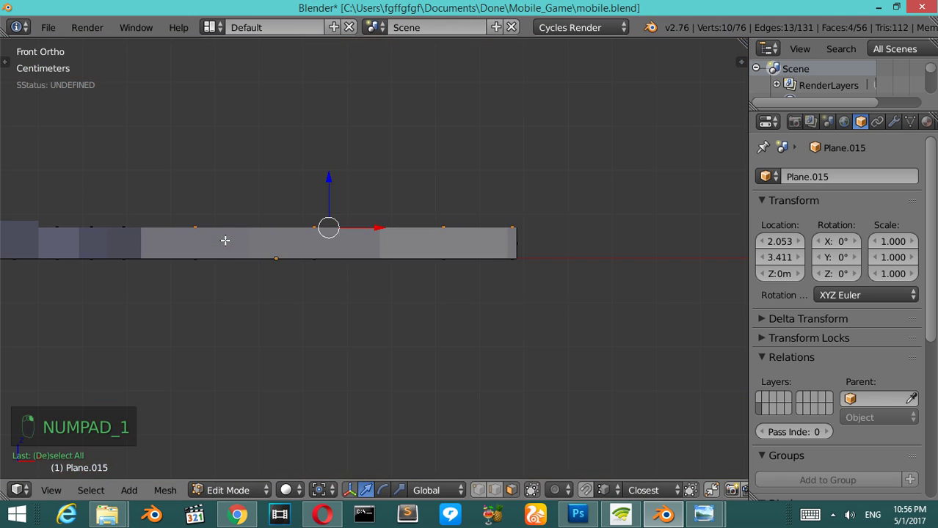
Raise the thin strip above the handle, extrude it down for sides and orbit to inspect
key("shift+d")
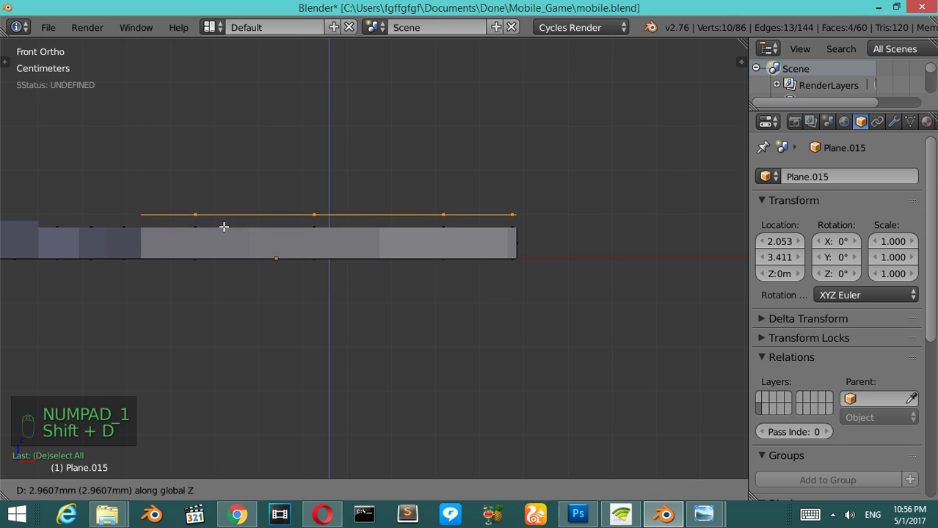
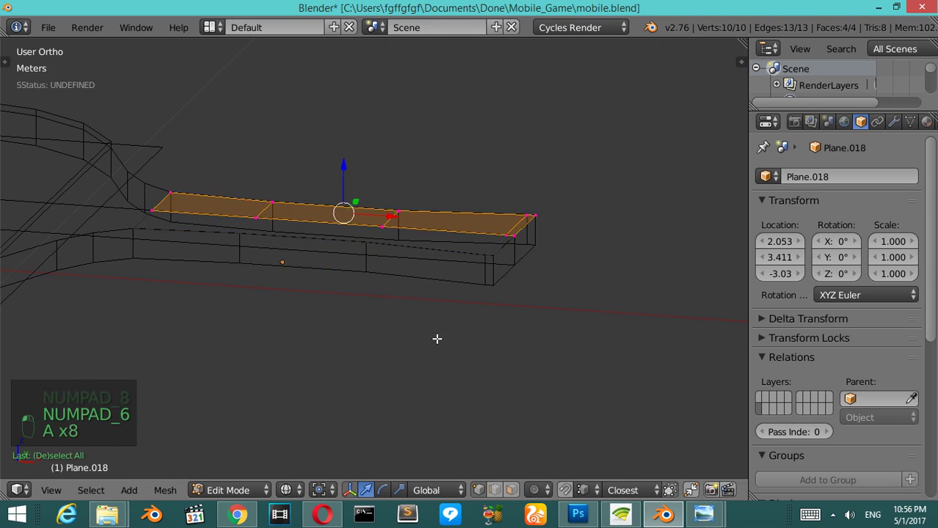
key("e")
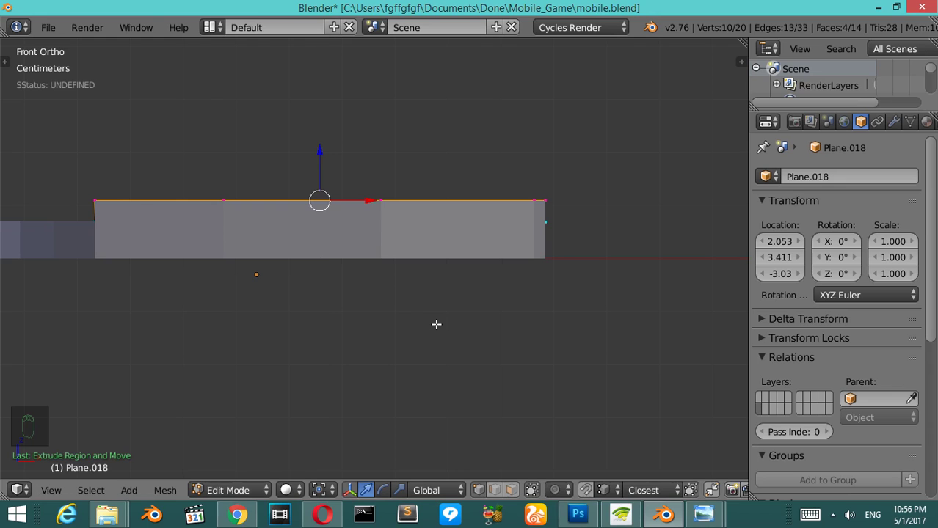
key("KP_8")
key("KP_6")
key("z")
key("z")
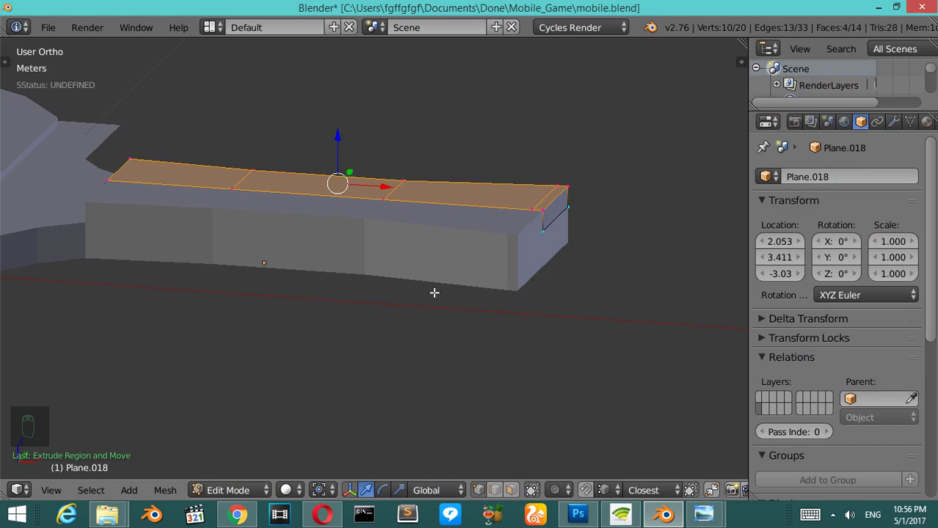
In front wireframe view, box-select the strip's top middle vertices
key("KP_1")
key("z")
key("a")
key("b")
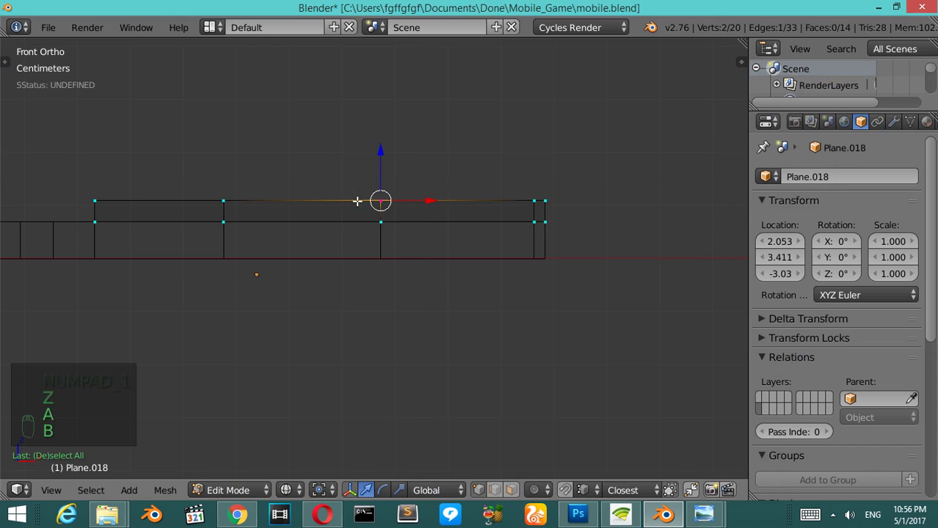
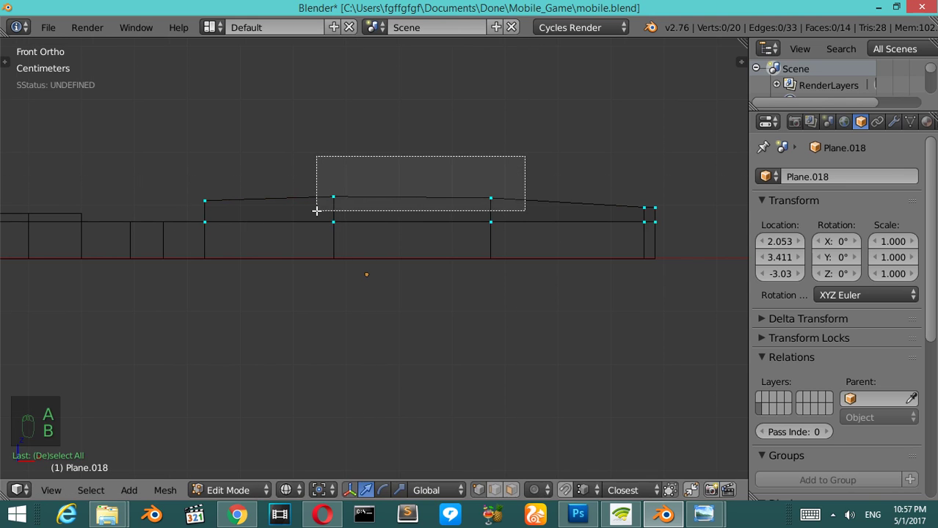
Lift the strip's middle top vertices into a gentle arch and extrude its end further left
key("g")
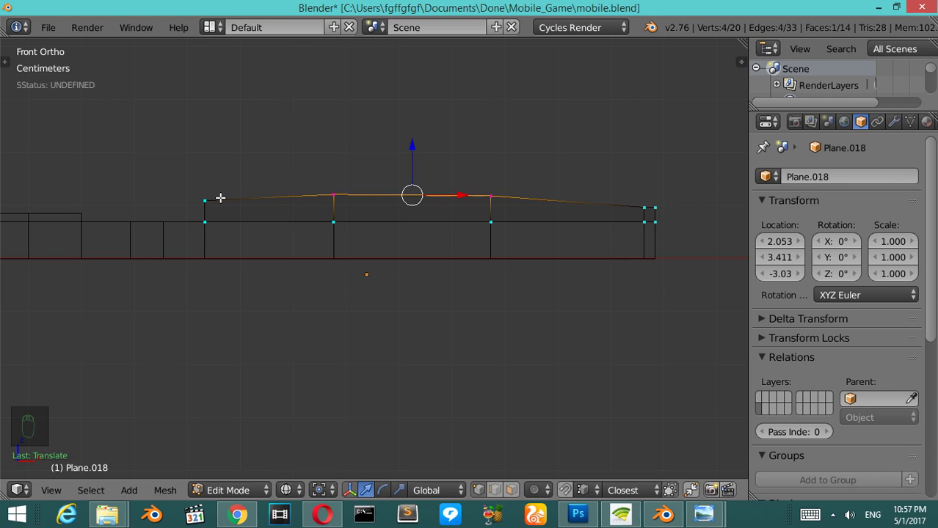
key("a")
key("b")
key("e")
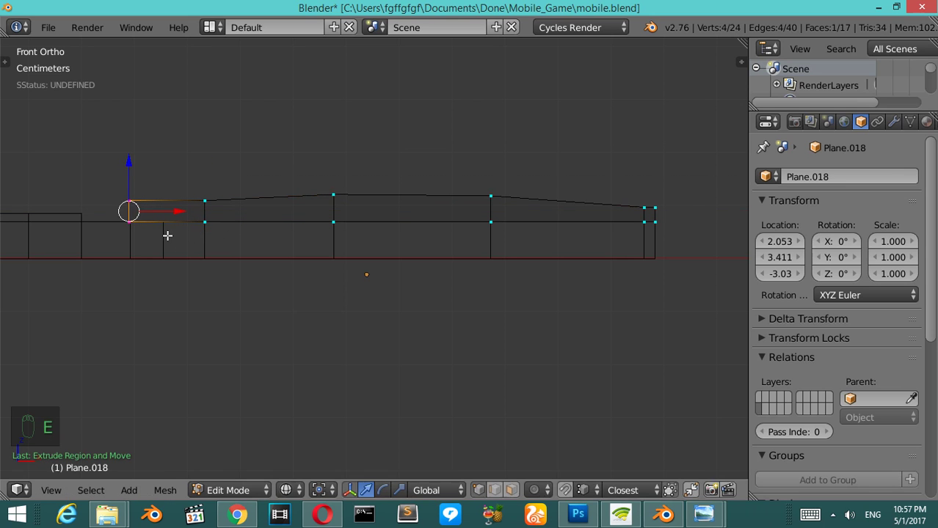
key("KP_8")
key("z")
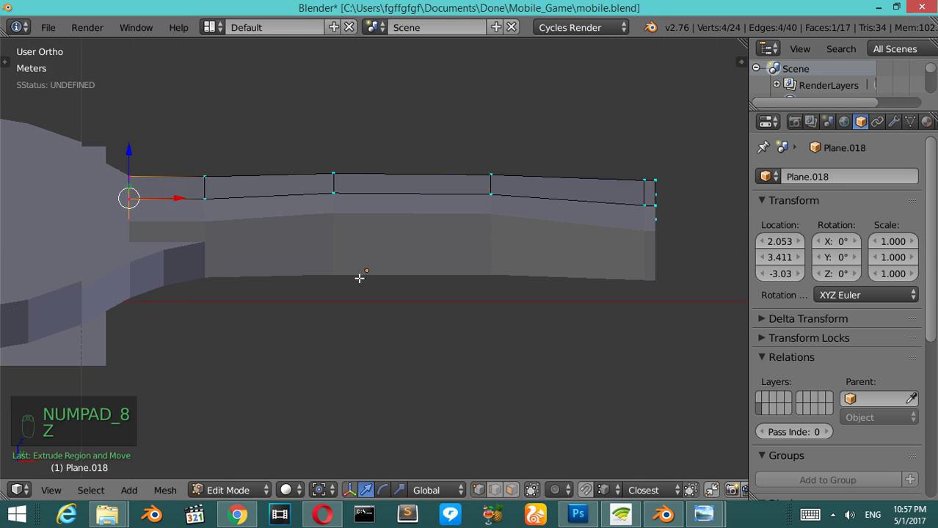
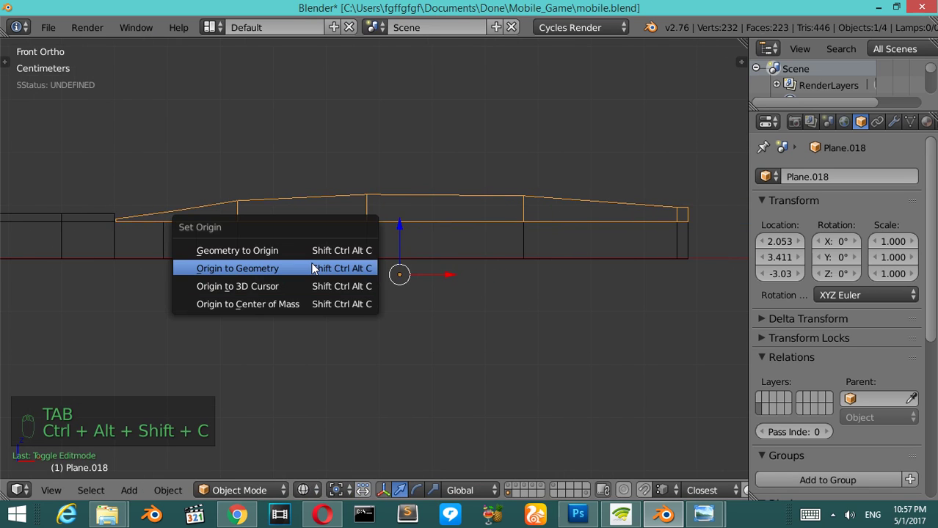
Move the strip's origin to the centre of its geometry
left_click_drag(901, 124, 806, 229)
Add a Mirror modifier to the cap with main_racket as the mirror object, then select main_racket
left_click_drag(805, 229, 611, 338)
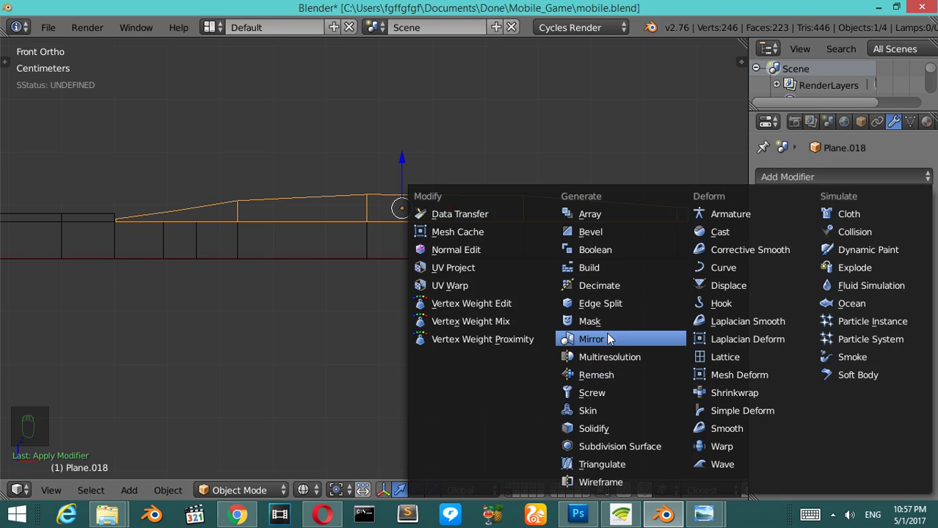
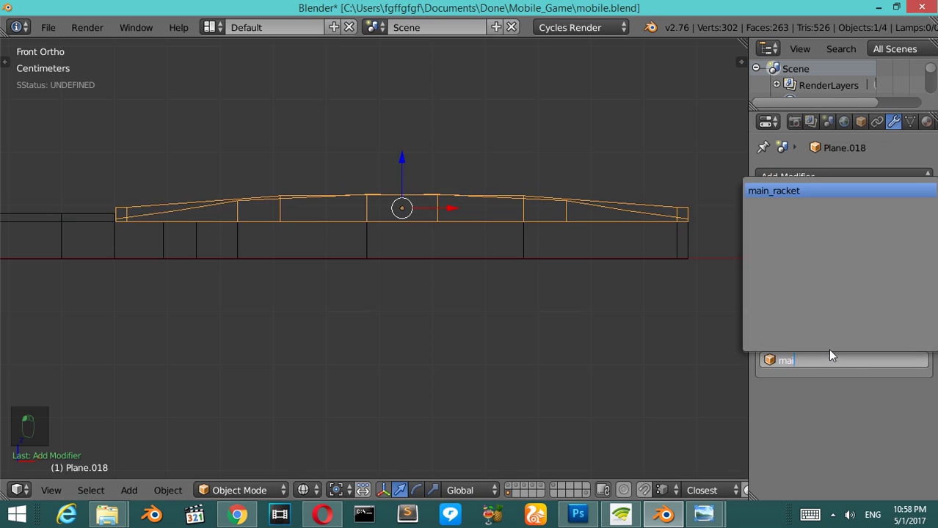
left_click_drag(771, 305, 473, 266)
right_click(473, 267)
left_click_drag(473, 265, 473, 266)
key("z")
key("z")
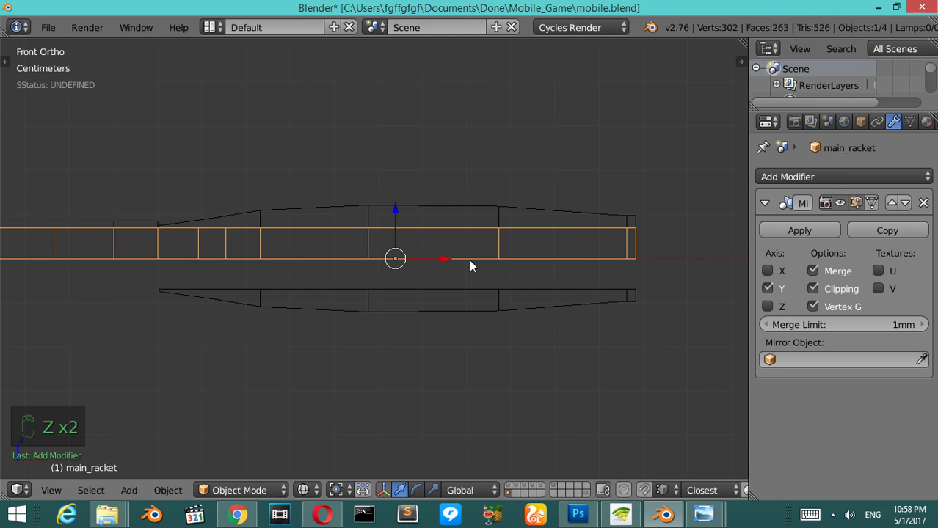
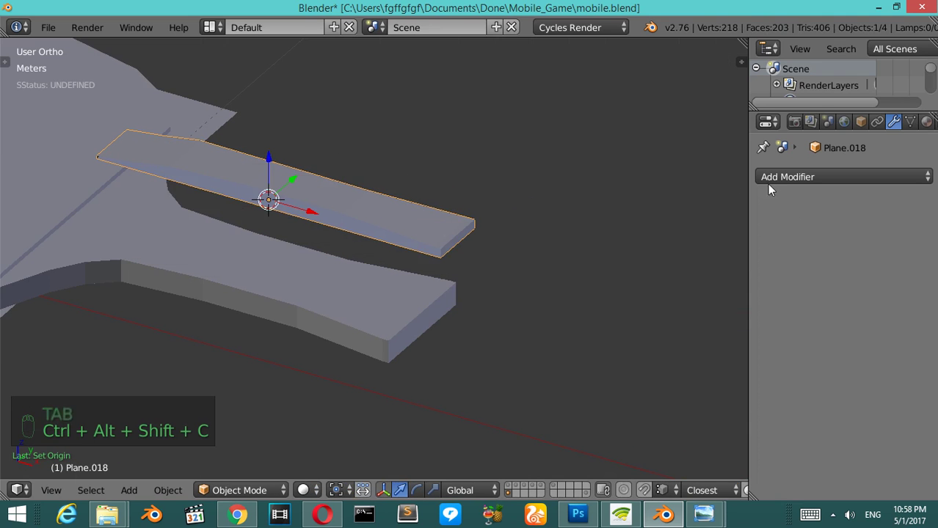
Orbit around the cap strip, then view it top-down over the reference image
left_click_drag(767, 204, 807, 300)
left_click_drag(776, 287, 541, 285)
left_click_drag(541, 285, 540, 285)
key("KP_7")
Shift the cap strip about 6 mm so it lines up with the reference outline on the handle
key("z")
middle_click(490, 342)
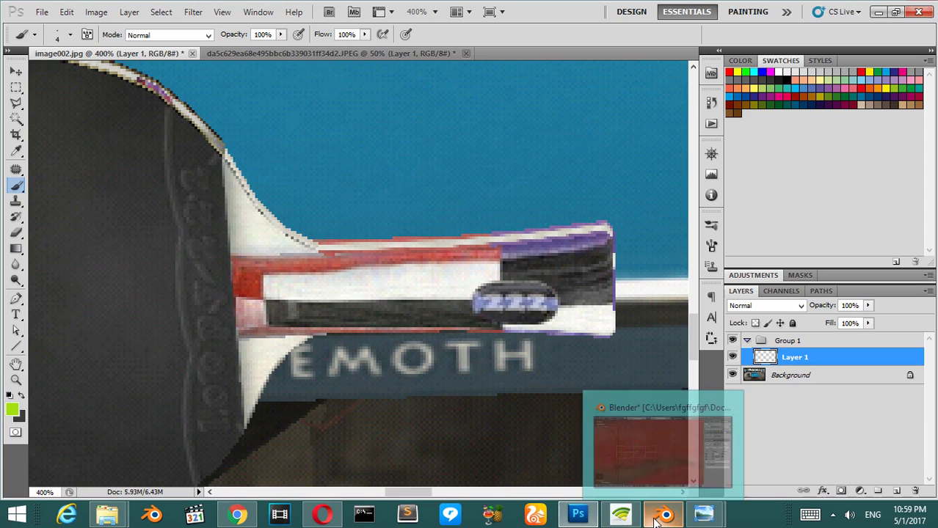
left_click_drag(431, 303, 236, 236)
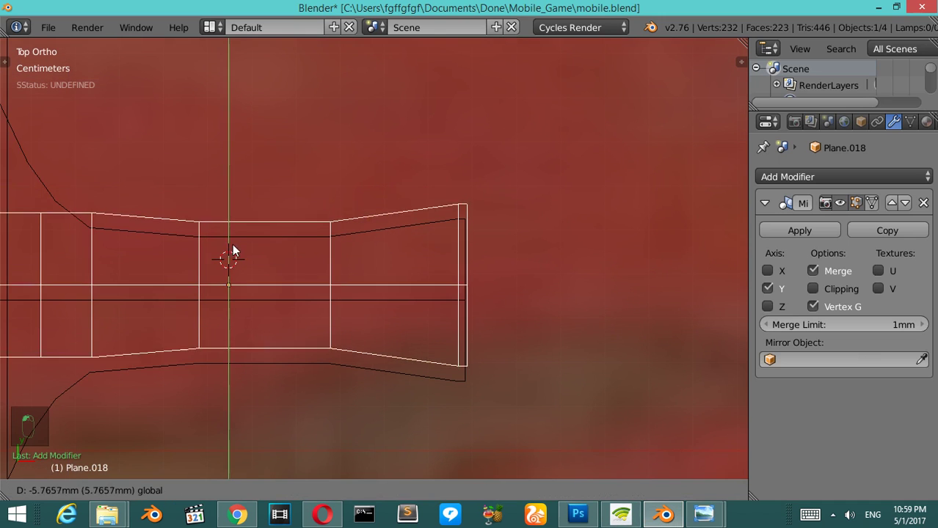
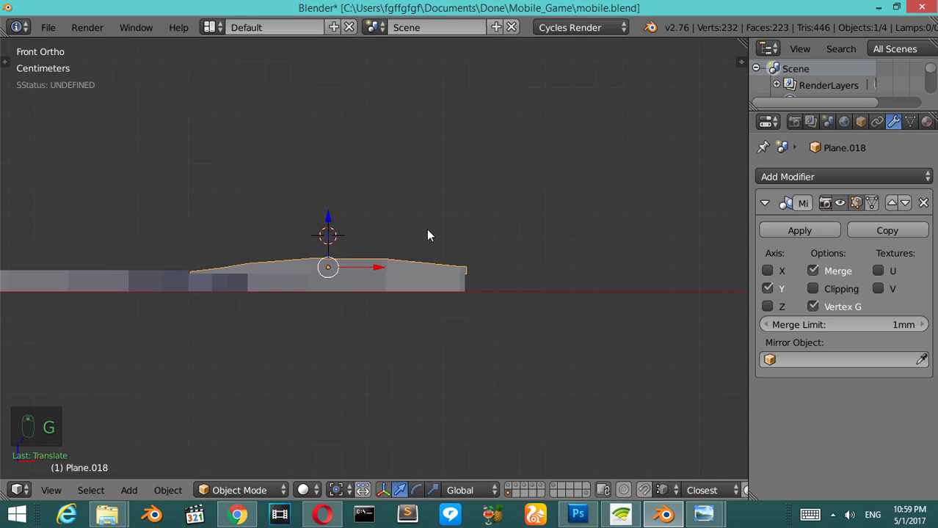
left_click_drag(410, 236, 297, 272)
key("z")
left_click_drag(297, 272, 443, 379)
key("shift+d")
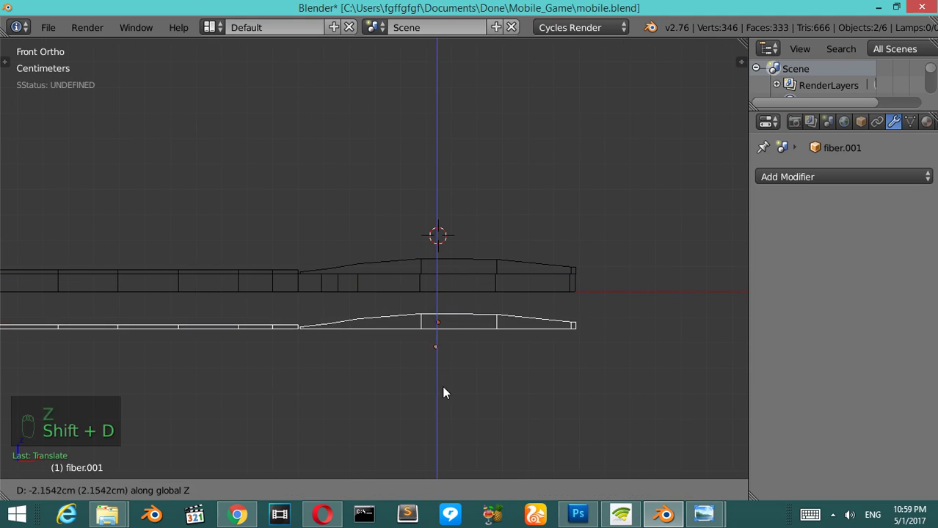
left_click_drag(518, 323, 558, 361)
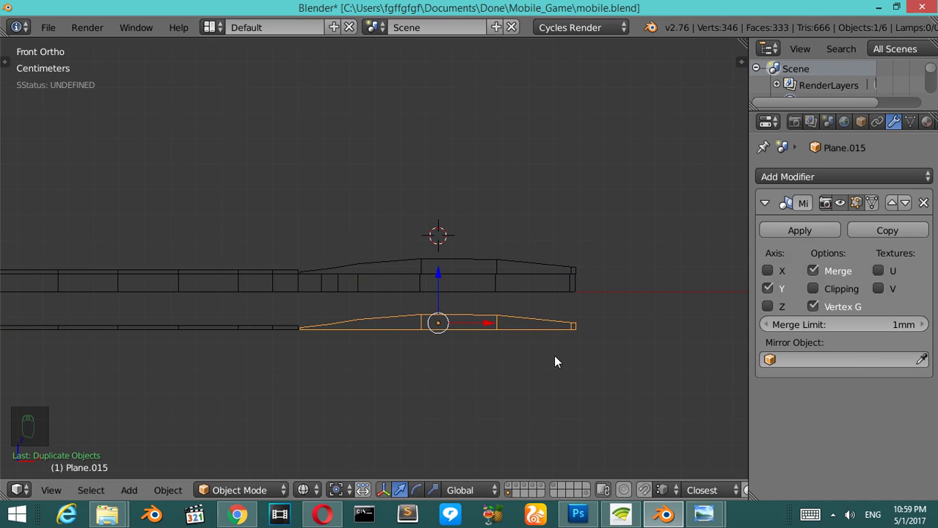
left_click_drag(771, 243, 589, 345)
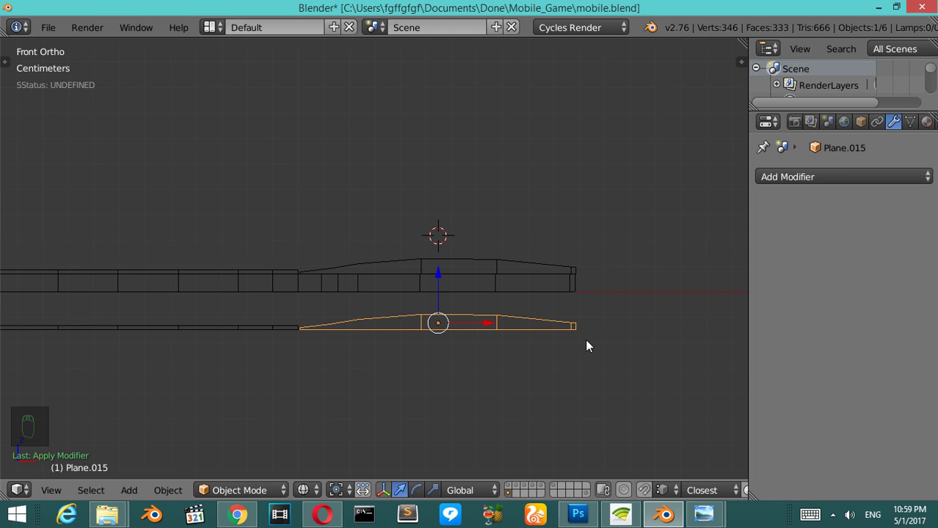
key("z")
key("ctrl+z")
key("Escape")
key("r")
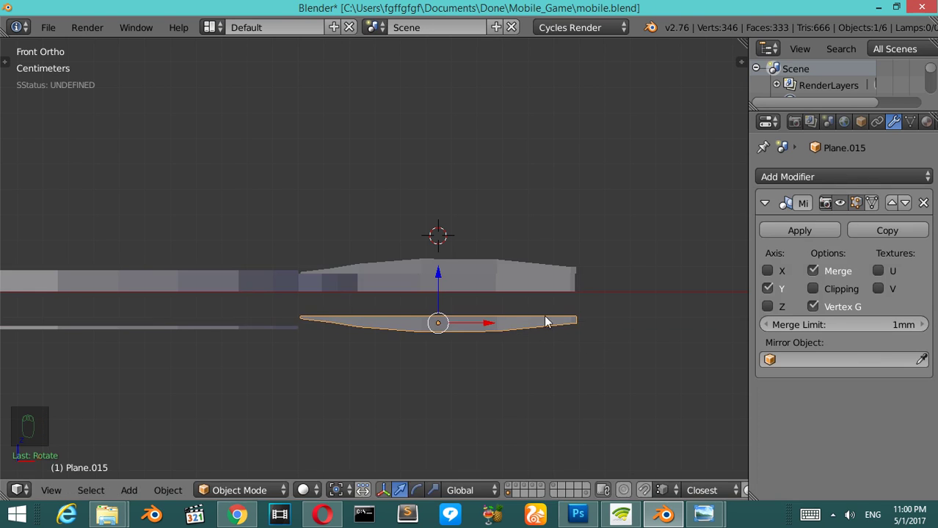
middle_click(513, 311)
left_click_drag(540, 344, 527, 334)
middle_click(527, 334)
left_click_drag(242, 378, 253, 377)
left_click_drag(253, 377, 253, 377)
key("ctrl+shift+alt+c")
middle_click(164, 363)
middle_click(175, 346)
left_click_drag(174, 312, 186, 293)
key("z")
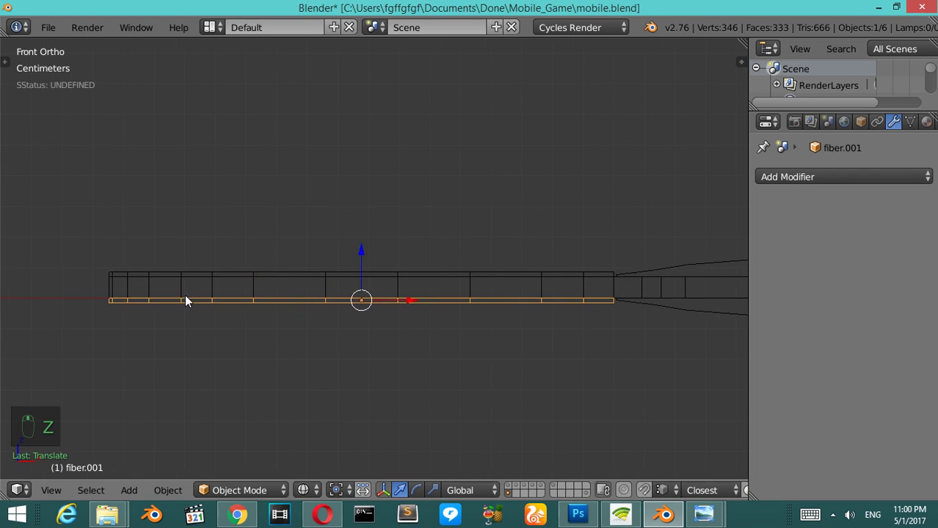
Zoom in on fiber.001's edge and raise the layer along Z until it meets the blade edge
key("shift+b")
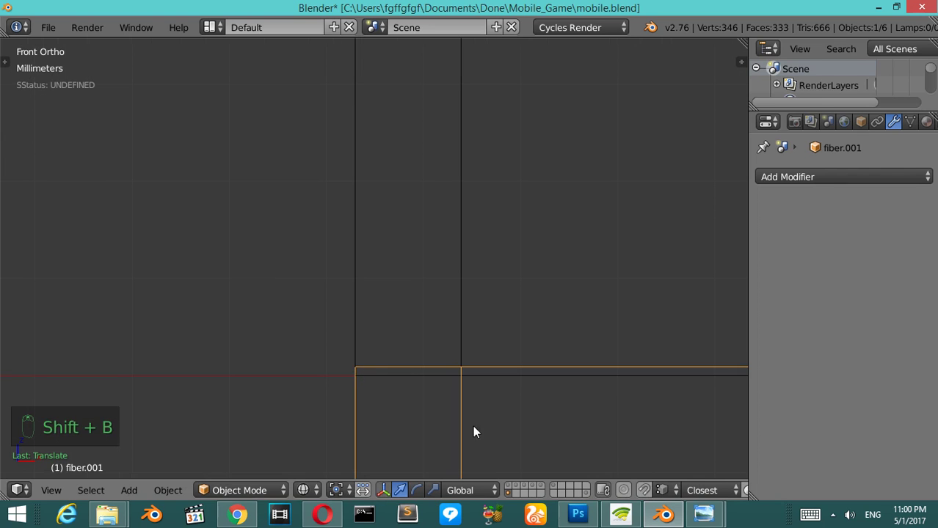
key("shift+Tab")
key("g")
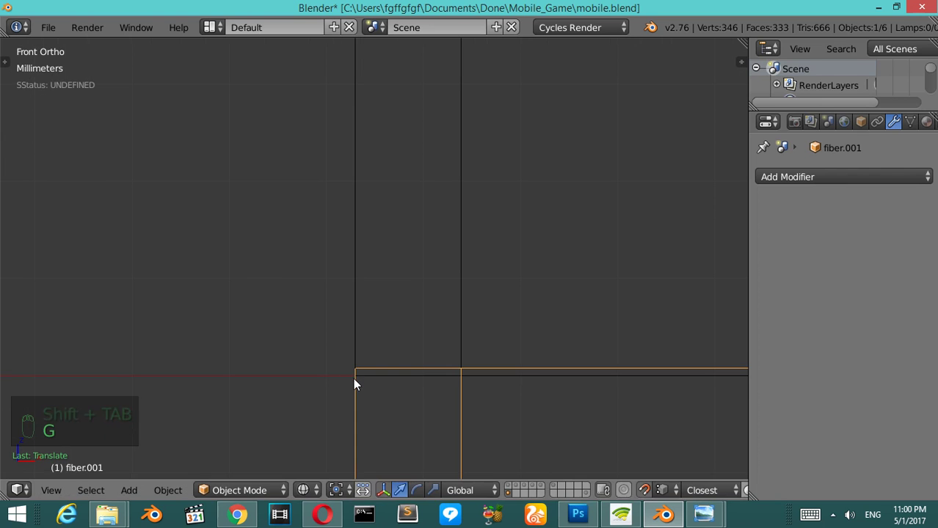
key("g")
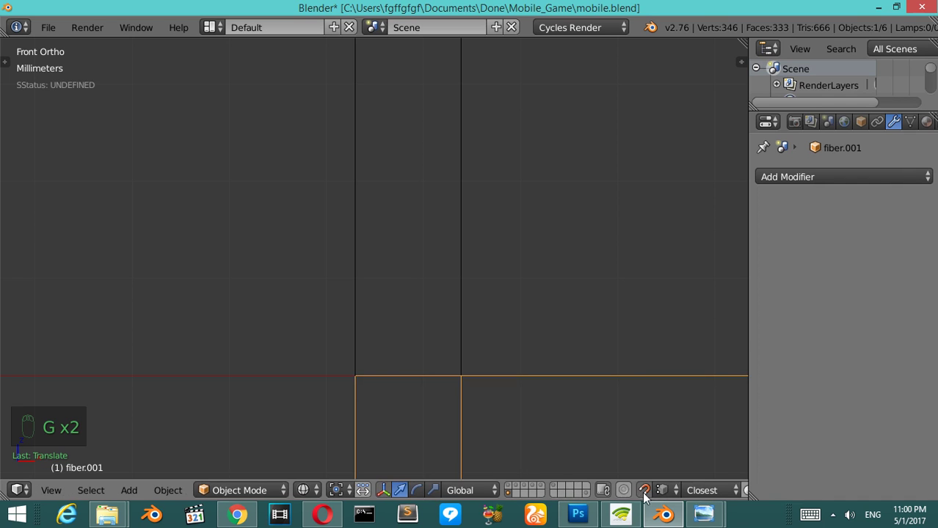
left_click_drag(666, 449, 469, 348)
key("z")
left_click_drag(469, 349, 471, 344)
Orbit out to view the whole paddle from an angle
key("KP_8")
key("KP_6")
key("KP_6")
key("KP_6")
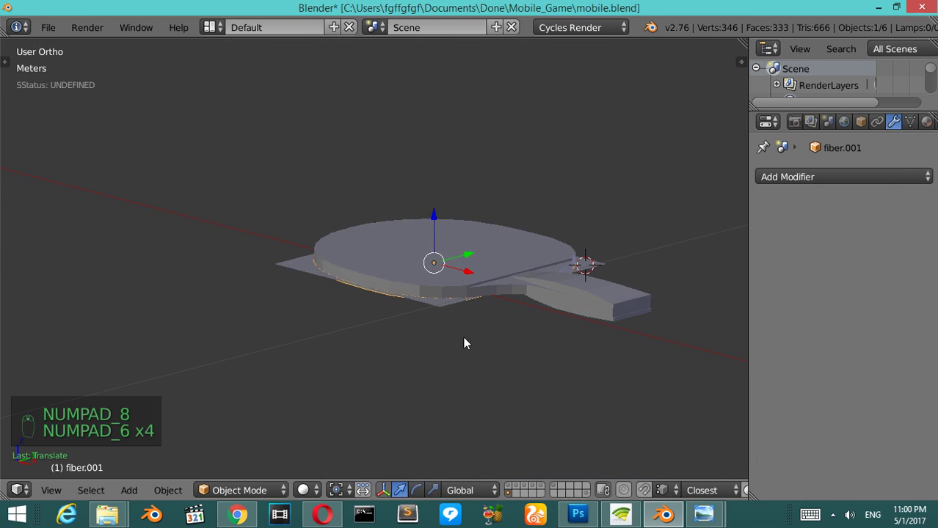
Deselect all paddle parts and orbit in toward the handle joint
left_click(450, 312)
key("x")
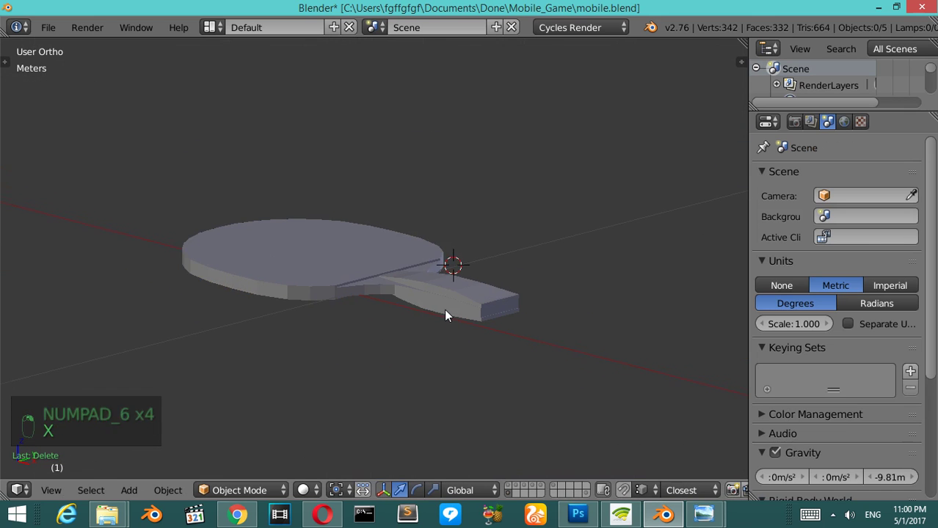
key("KP_8")
key("KP_6")
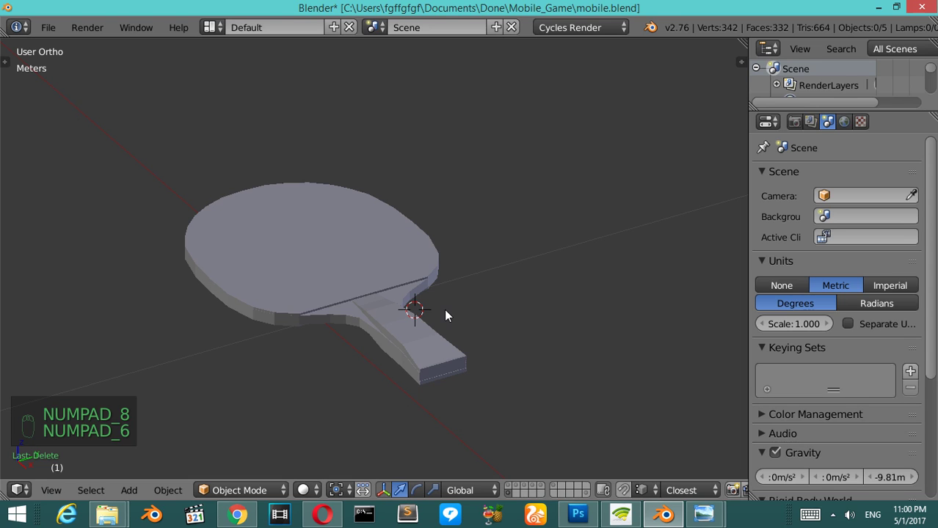
left_click_drag(343, 325, 343, 325)
key("Tab")
key("Tab")
left_click_drag(344, 324, 343, 324)
Duplicate the racket as main_racket.001 and move the copy to another layer
key("Tab")
key("Tab")
key("shift+d")
key("m")
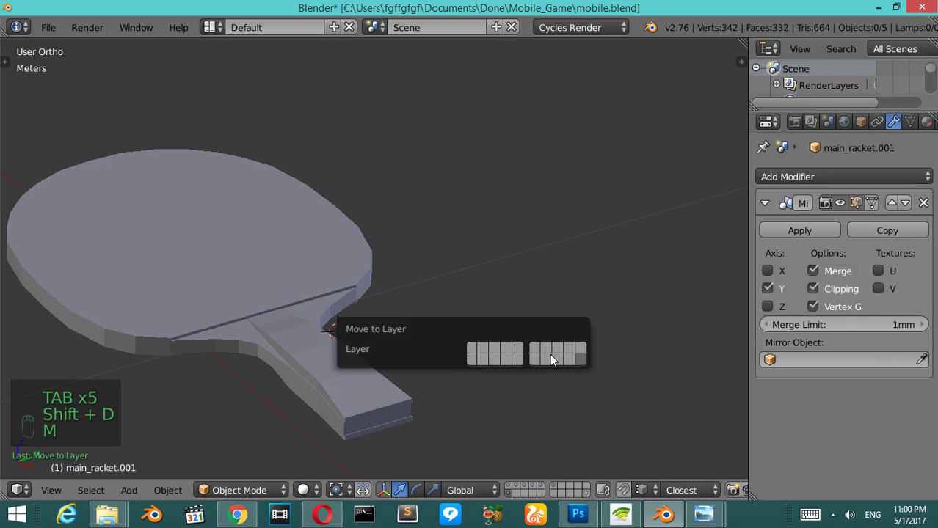
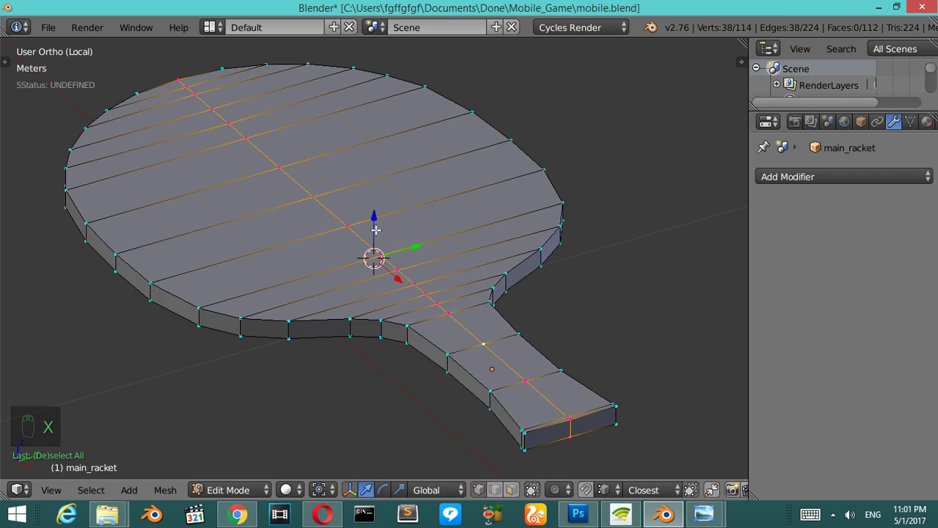
Dissolve the central edge loop of the main racket mesh
key("Tab")
key("Tab")
key("Tab")
key("Tab")
key("x")
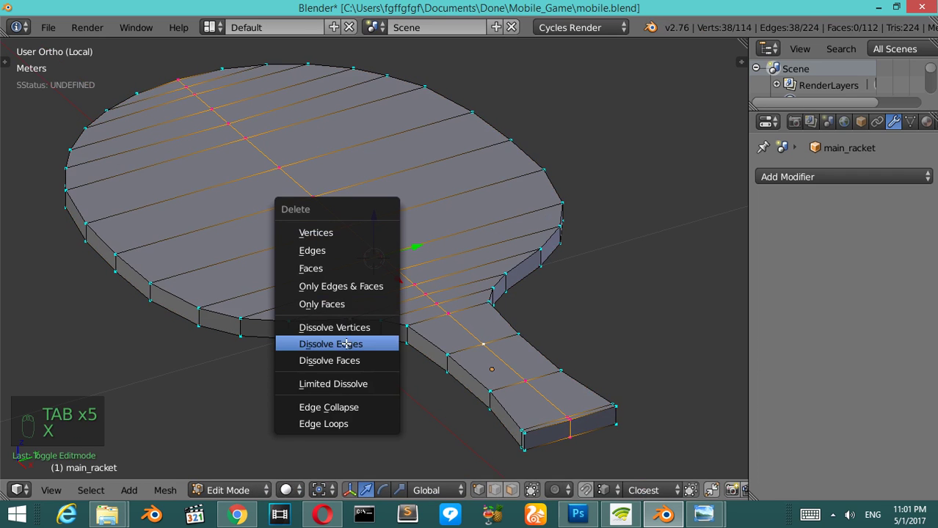
key("Tab")
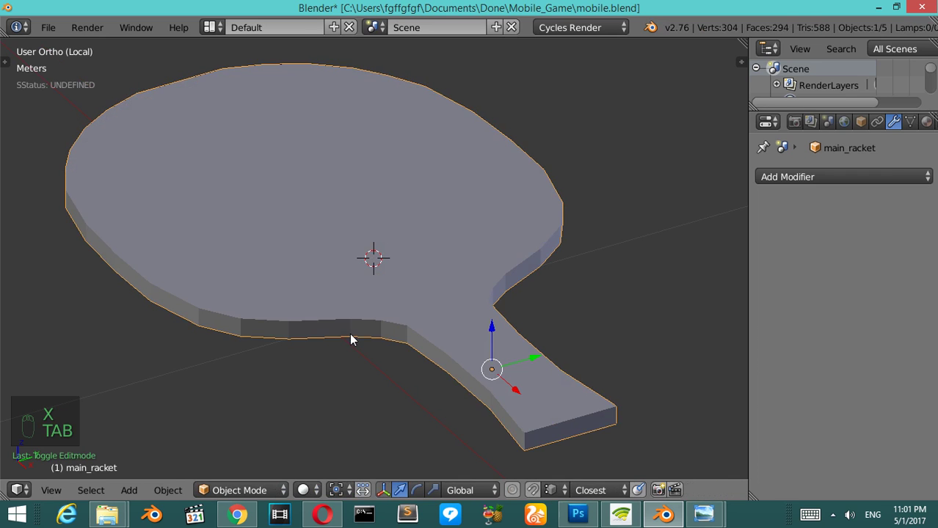
key("Tab")
key("Tab")
key("Tab")
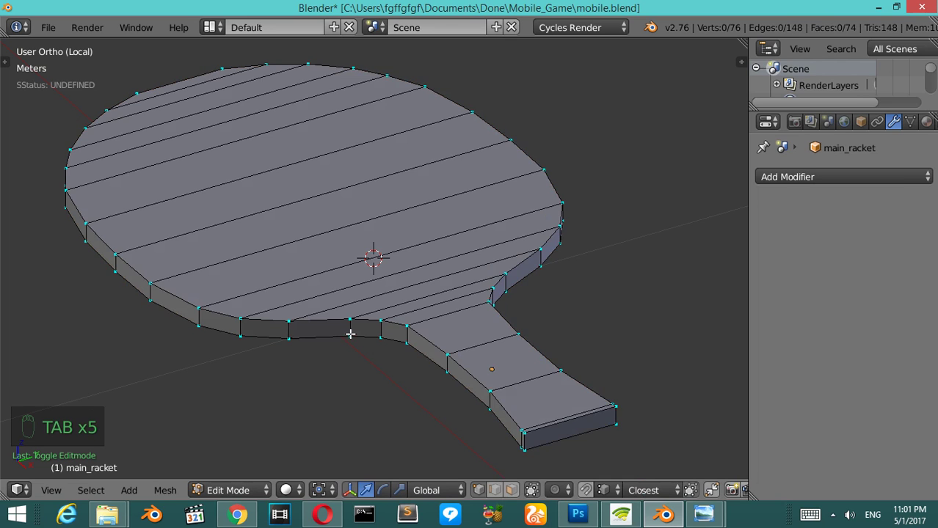
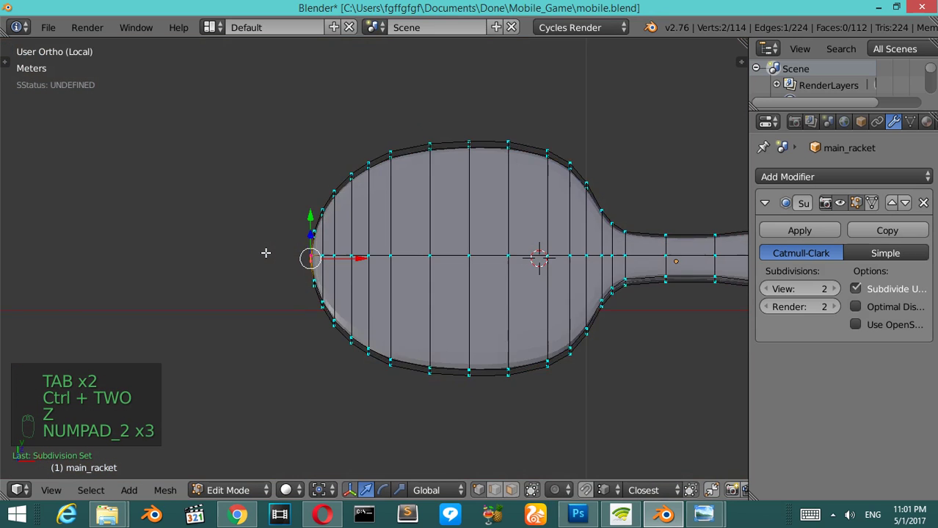
Give main_racket a level-2 Catmull-Clark subdivision and view the smoothed result in Object Mode
key("KP_2")
key("KP_6")
key("KP_6")
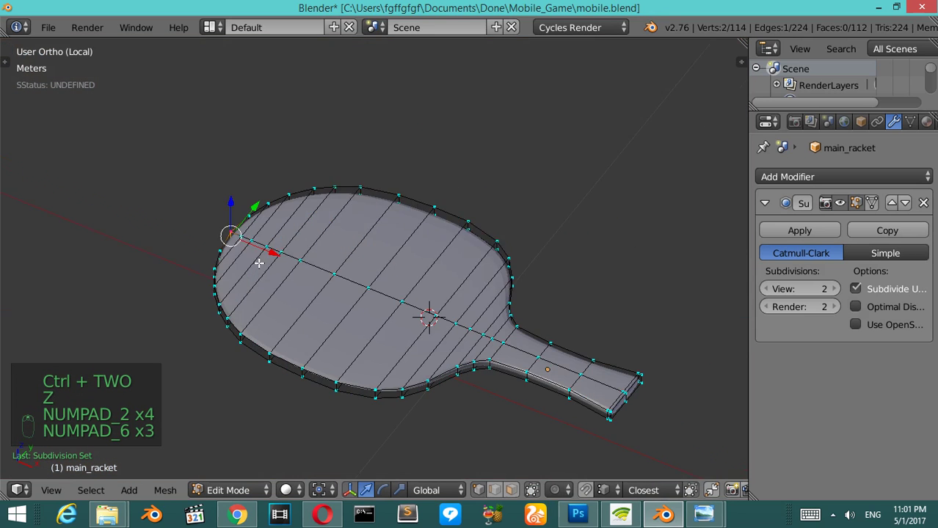
key("Tab")
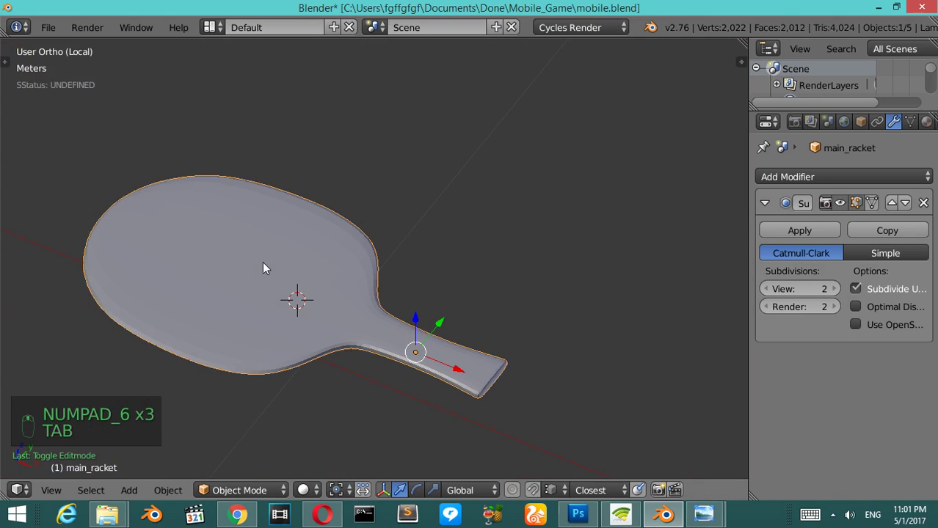
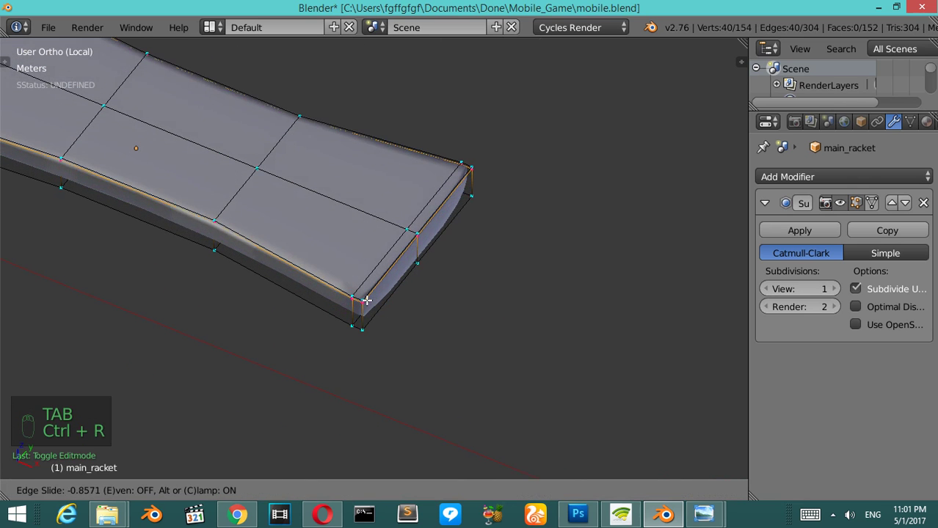
Add a loop cut near the handle end so the tip stays crisp, then return to Object Mode
key("ctrl+r")
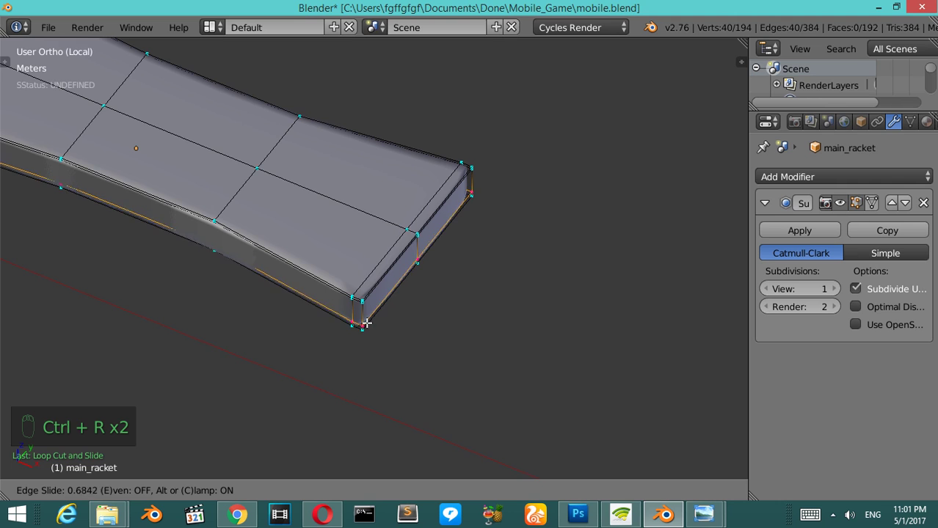
key("Tab")
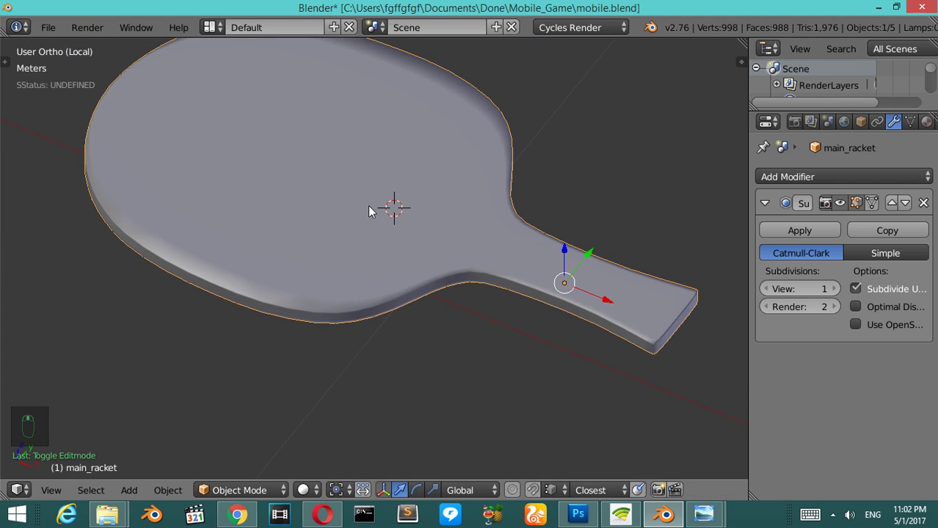
Leave local view, select the grip plane and orbit in close to the handle grip
key("KP_Divide")
right_click(321, 296)
left_click_drag(323, 295, 325, 295)
key("KP_4")
key("KP_4")
key("t")
left_click_drag(55, 279, 475, 326)
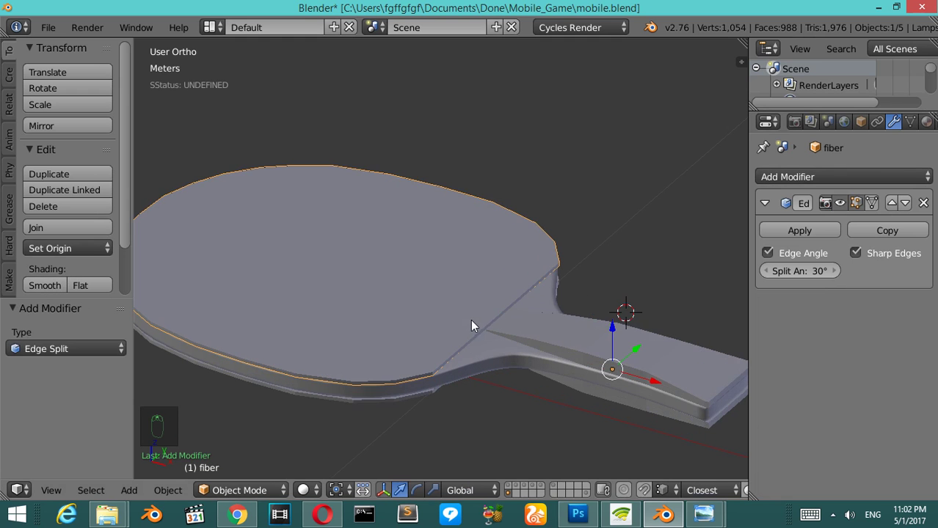
key("t")
left_click_drag(610, 391, 538, 382)
left_click_drag(538, 381, 644, 506)
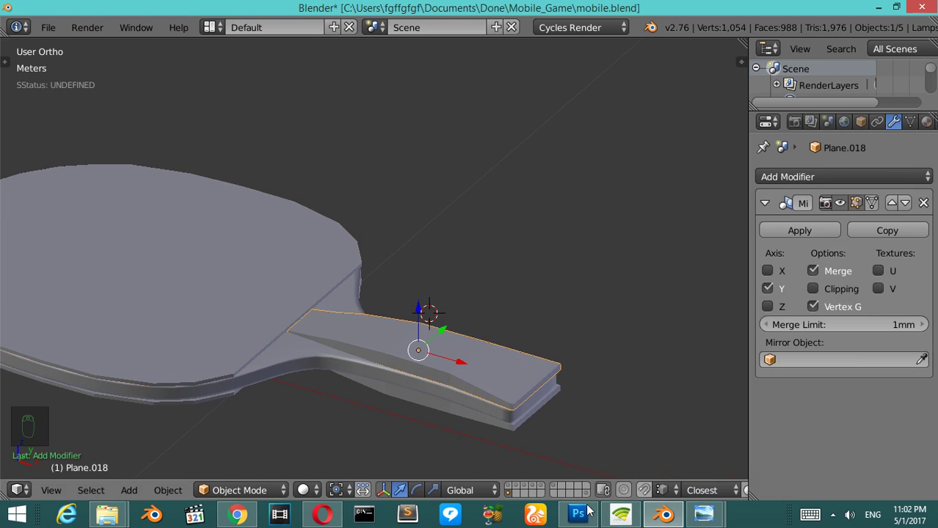
left_click_drag(493, 411, 244, 364)
left_click_drag(244, 364, 259, 365)
Give the mirrored grip plate Plane.018 a level-2 subdivision surface and enter Edit Mode on it
key("KP_2")
key("KP_2")
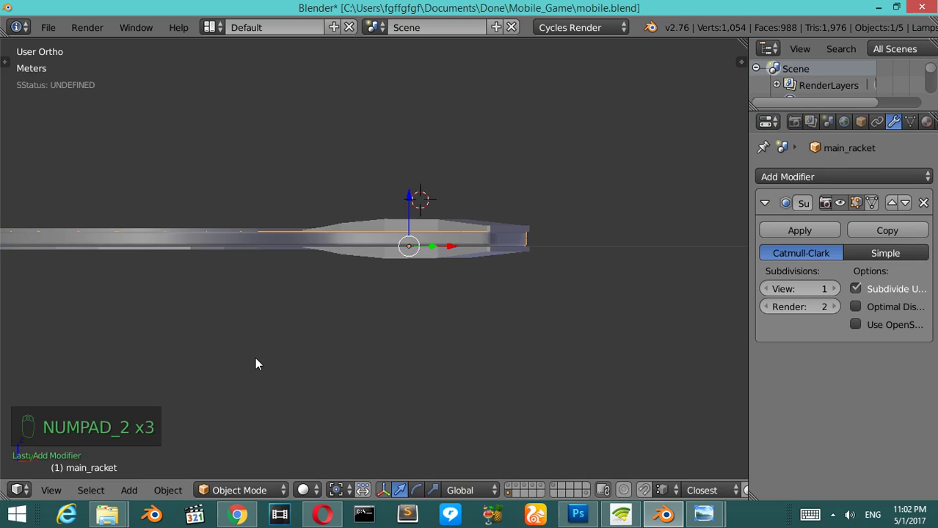
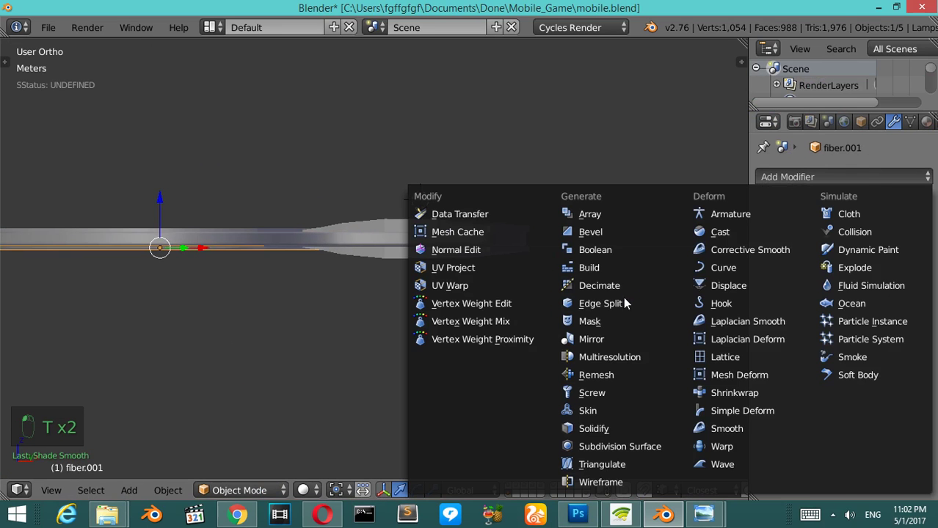
left_click_drag(433, 259, 438, 226)
key("KP_8")
key("KP_6")
key("KP_4")
key("KP_8")
left_click_drag(438, 226, 394, 318)
key("ctrl+2")
key("Tab")
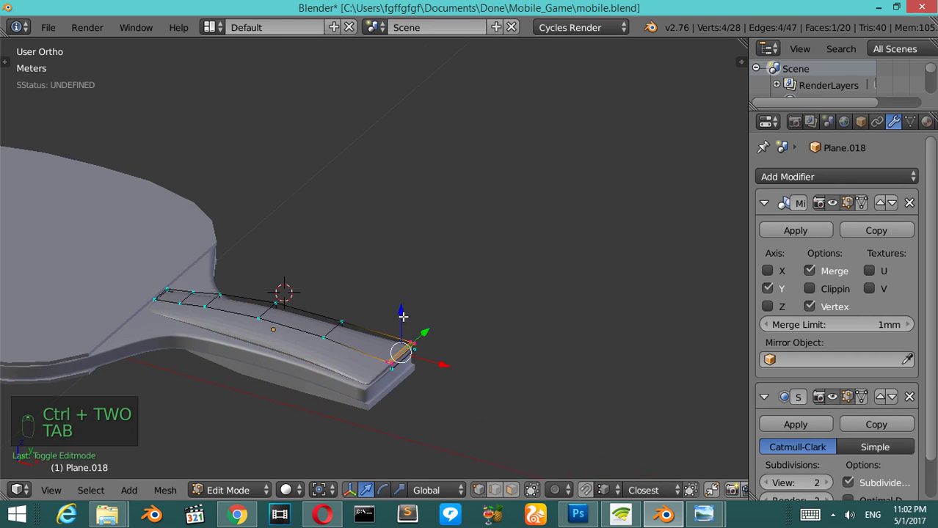
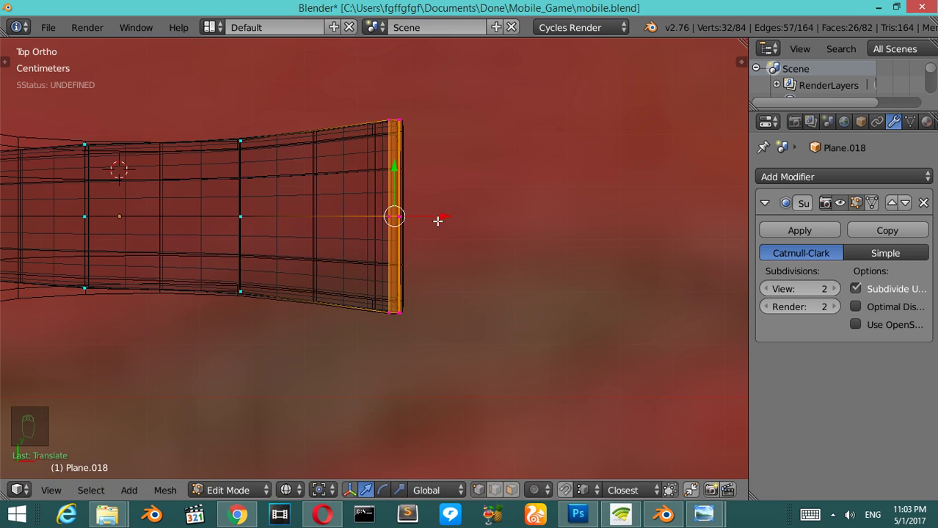
Scale the grip layer's end vertices along Z so they finish flush, then check the handle end from the side
key("s")
key("z")
key("Tab")
key("KP_2")
key("KP_2")
key("KP_2")
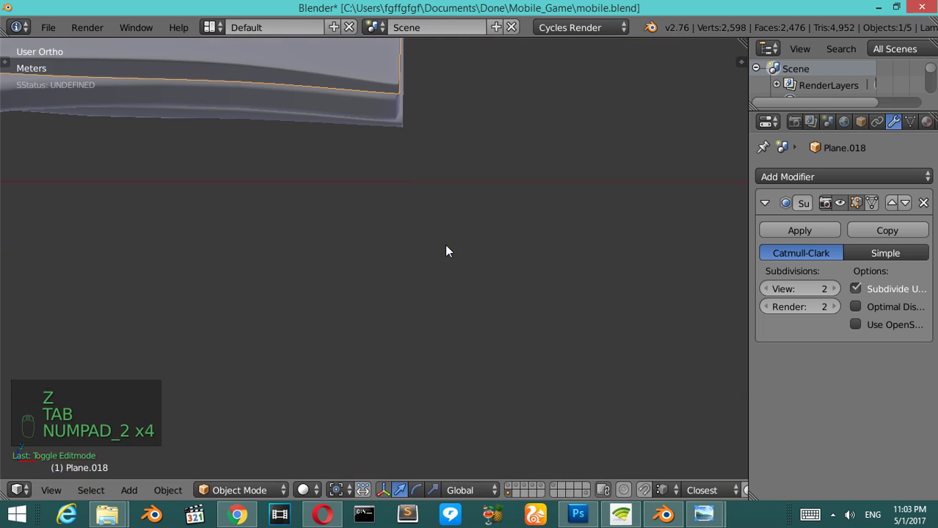
Switch to wireframe and border-select the end vertices of the grip layers
key("z")
key("a")
key("b")
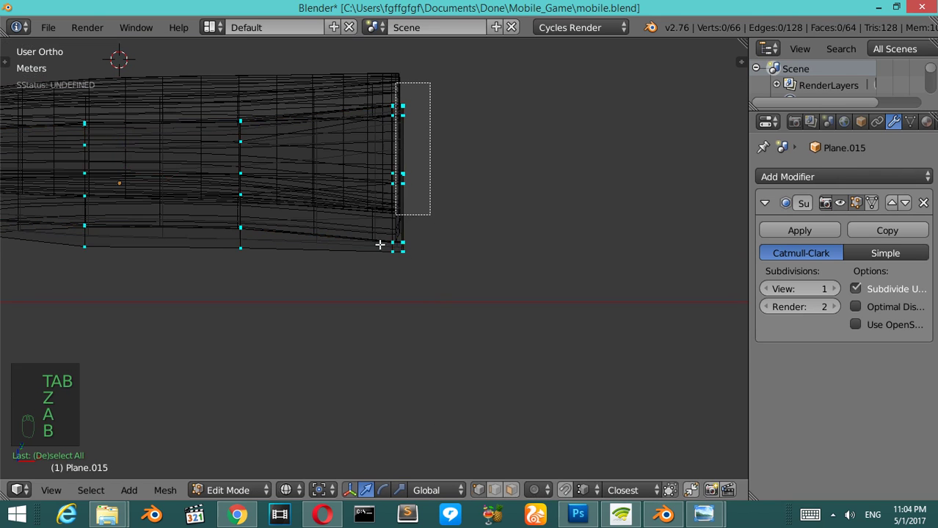
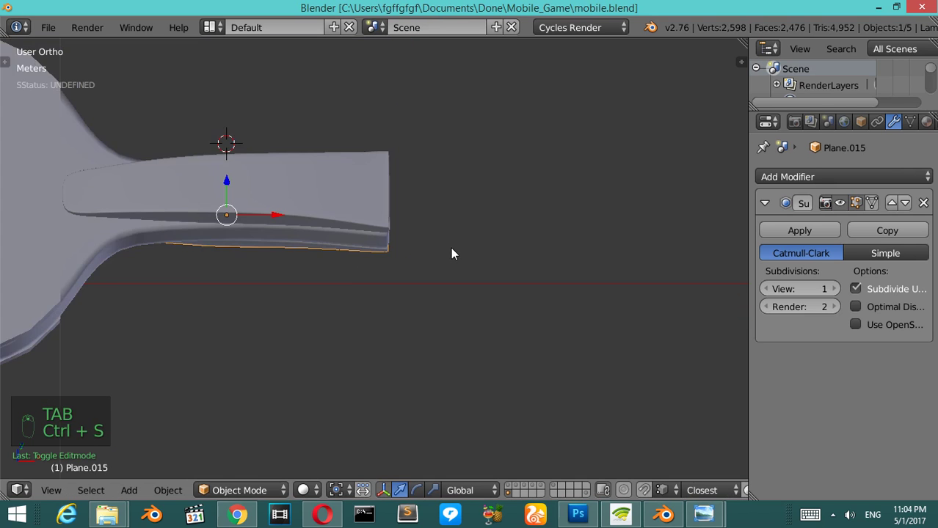
Set main_racket's Subdivision Surface render level to 1 and save the file
key("KP_2")
key("KP_6")
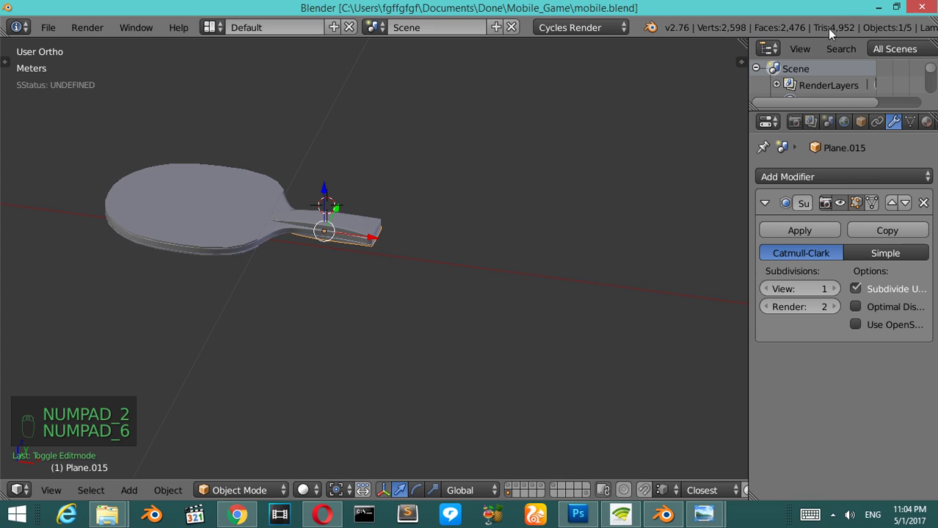
left_click_drag(385, 205, 381, 205)
key("ctrl+s")
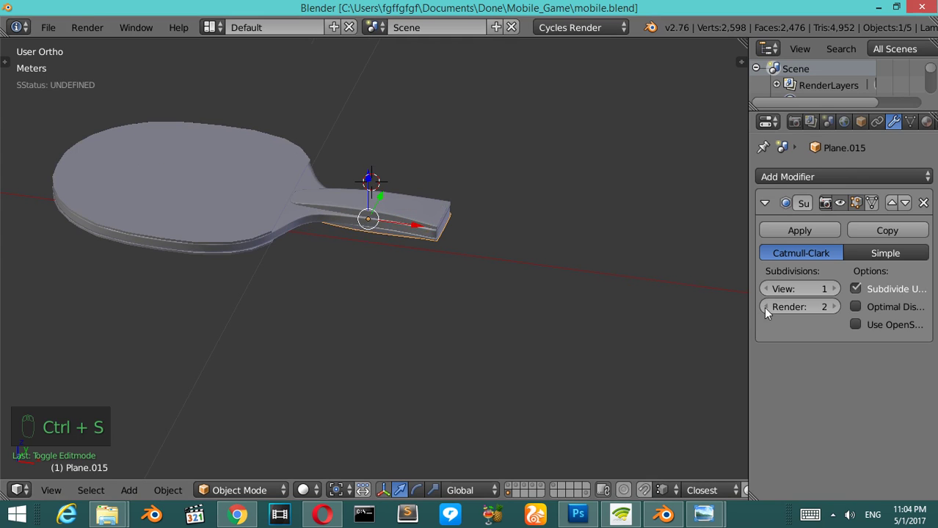
left_click_drag(767, 310, 297, 201)
middle_click(297, 202)
left_click_drag(301, 220, 768, 313)
left_click_drag(771, 312, 430, 304)
key("ctrl+s")
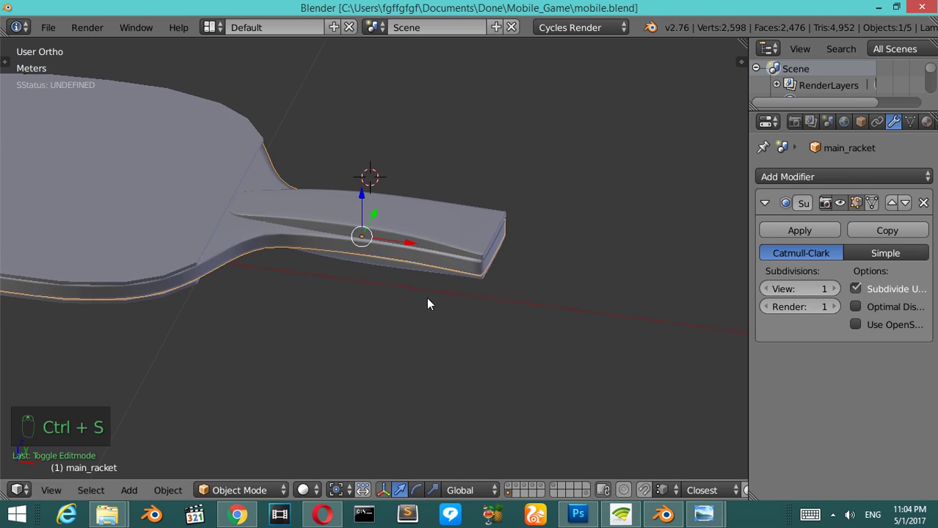
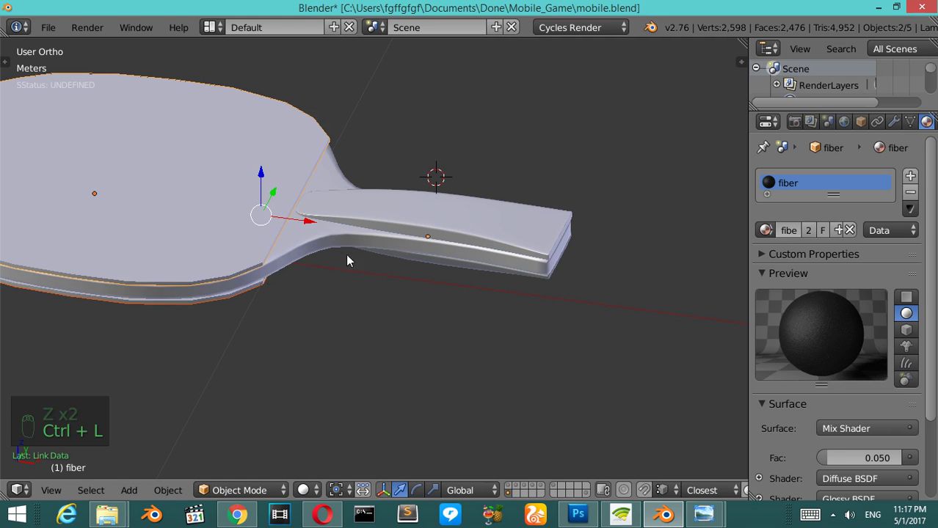
Link the racket wood material from the body onto the handle grip
left_click_drag(338, 245, 459, 231)
key("ctrl+l")
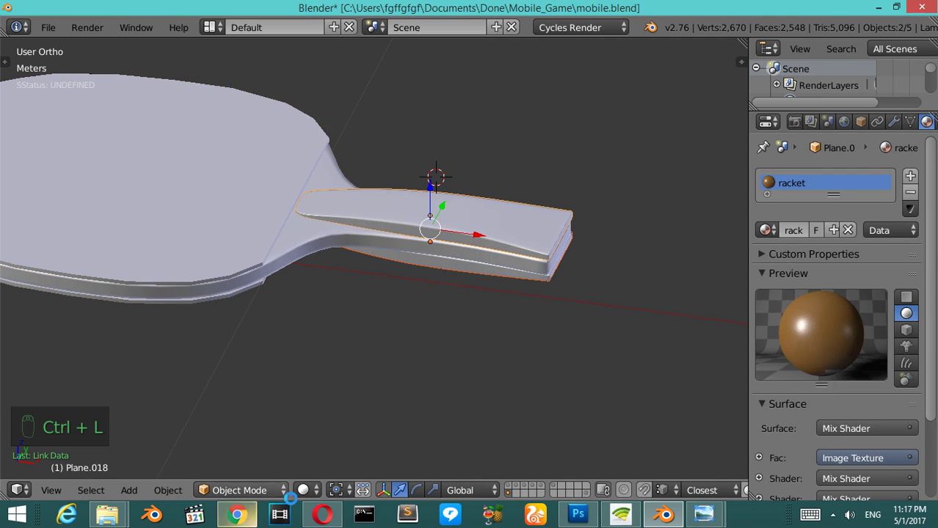
left_click_drag(308, 499, 370, 344)
left_click_drag(370, 344, 370, 344)
Show the paddle in material view and rotate around it to inspect the striped handle and black blade
key("KP_2")
key("KP_2")
key("KP_2")
key("KP_2")
key("KP_2")
key("KP_2")
key("KP_2")
key("KP_2")
key("KP_2")
key("KP_2")
key("KP_6")
key("KP_6")
key("KP_6")
key("KP_6")
key("KP_6")
key("KP_6")
key("KP_6")
key("KP_6")
key("KP_6")
key("KP_6")
key("KP_6")
key("KP_6")
key("KP_6")
key("KP_6")
key("KP_6")
key("KP_6")
key("KP_6")
key("KP_6")
key("KP_8")
key("KP_8")
key("KP_8")
key("KP_4")
key("KP_4")
key("KP_2")
key("KP_2")
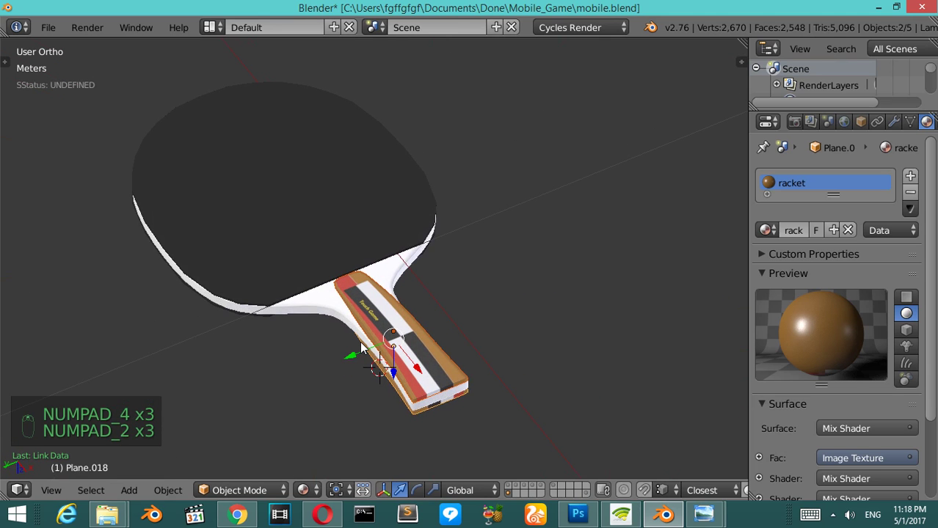